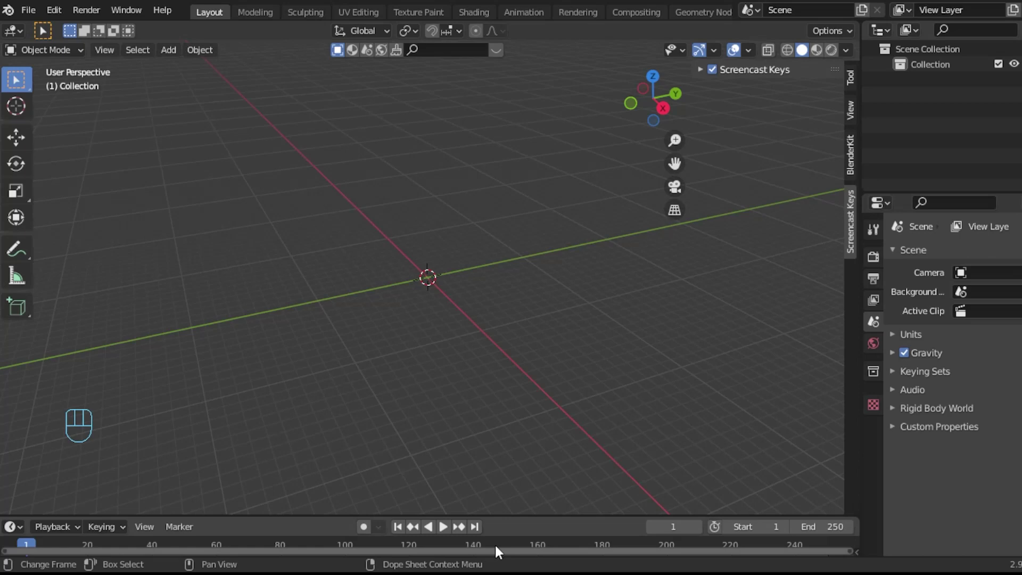
# - Add a cube at the origin and view the scene from the front (numpad 1)
pyautogui.press('shift+a')
pyautogui.scroll(-3)
pyautogui.scroll(3)
pyautogui.scroll(-3)
pyautogui.press('shift+a')
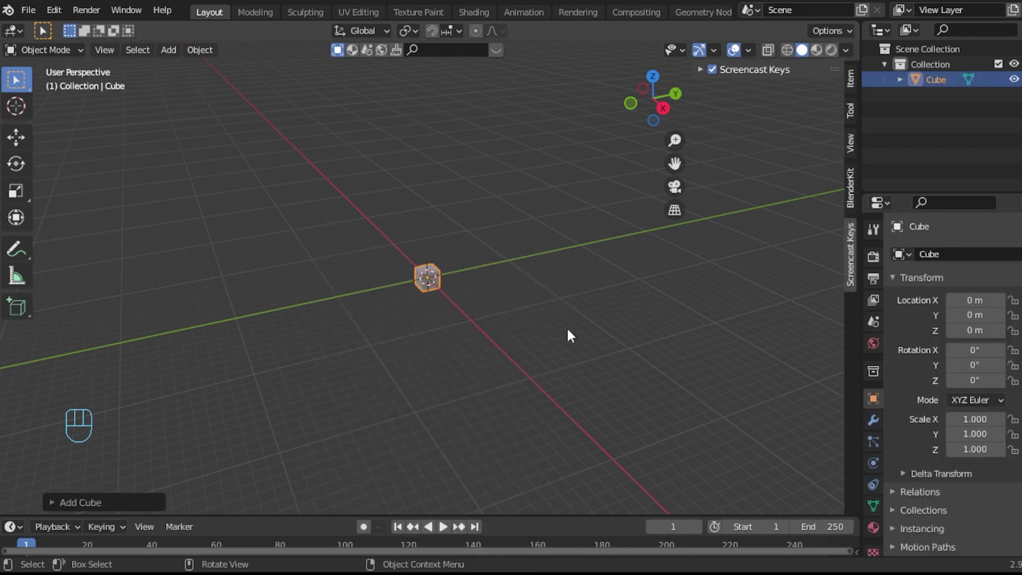
pyautogui.press('KP_1')
pyautogui.scroll(3)
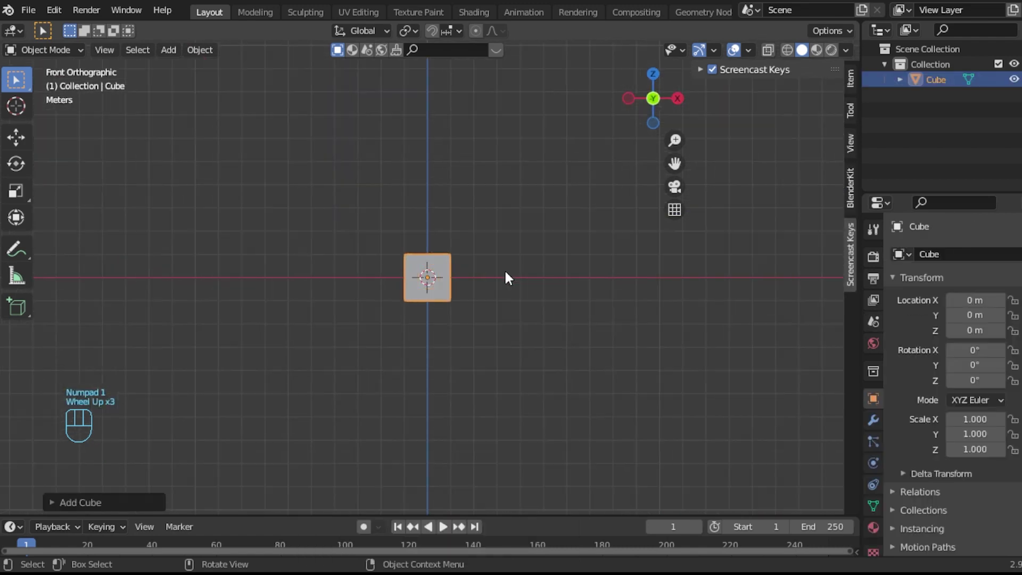
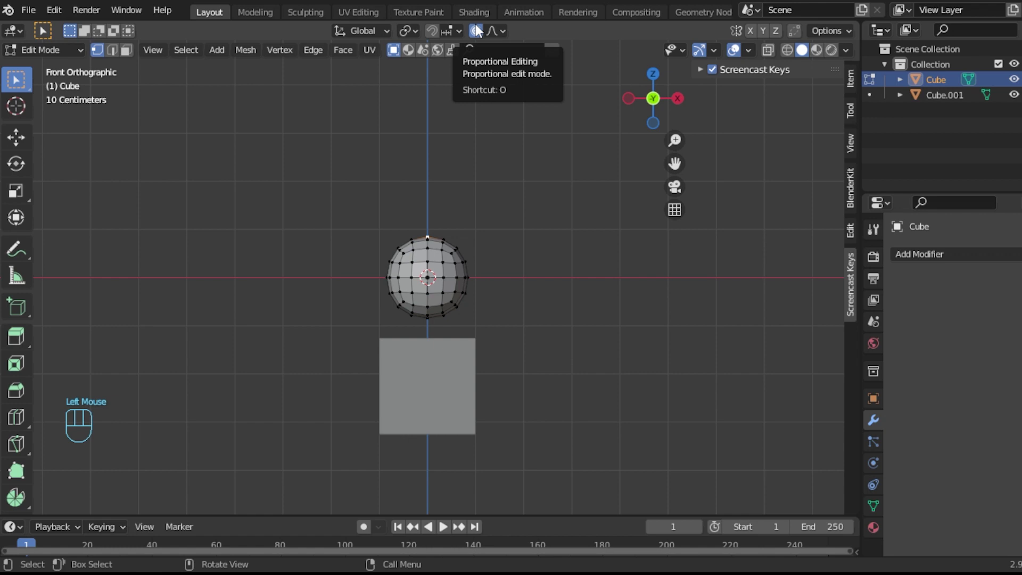
# - Raise the sphere's top vertex, squash the head along Z, and apply its Subdivision Surface modifier
pyautogui.press('g')
pyautogui.press('z')
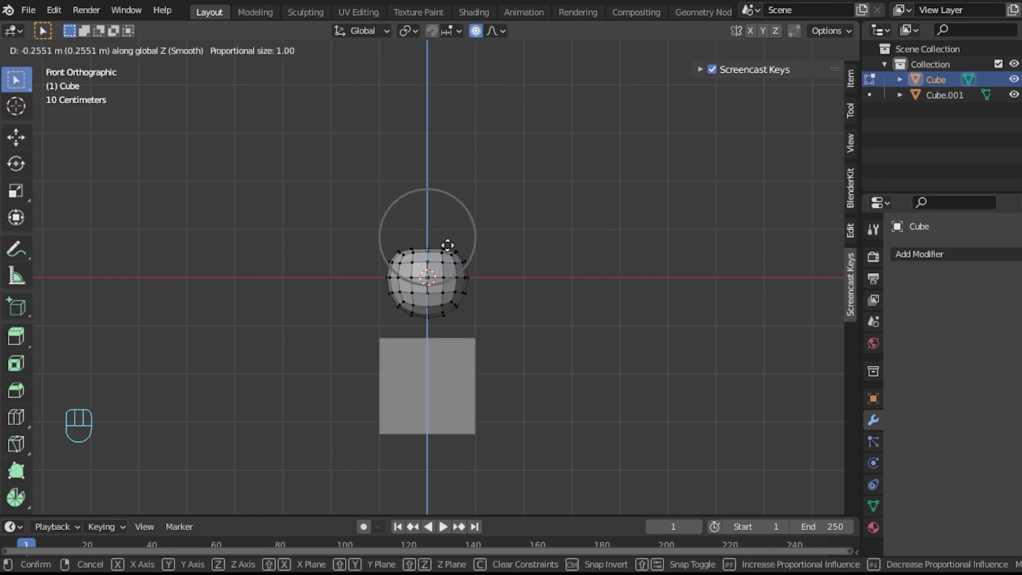
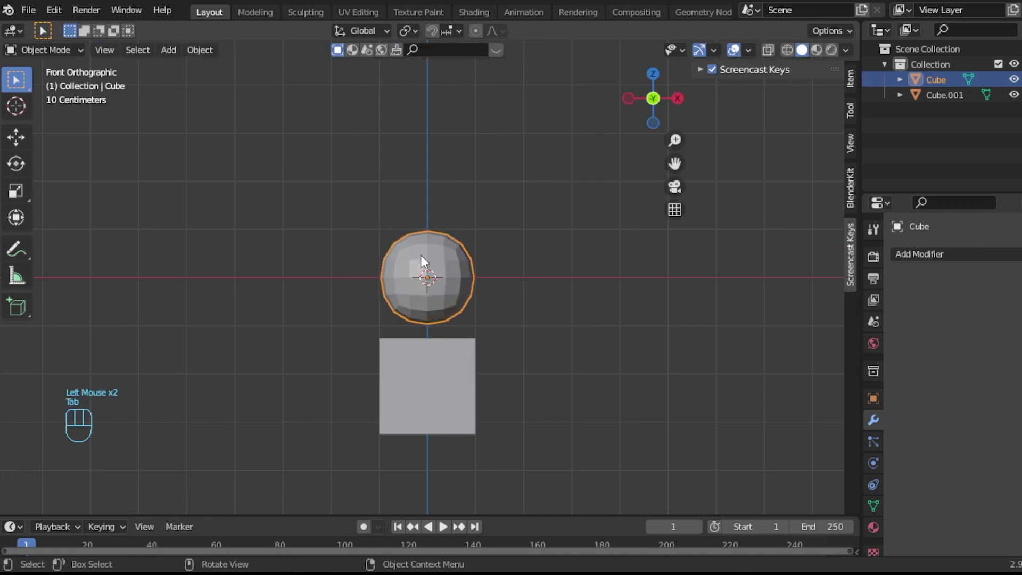
pyautogui.press('s')
pyautogui.press('z')
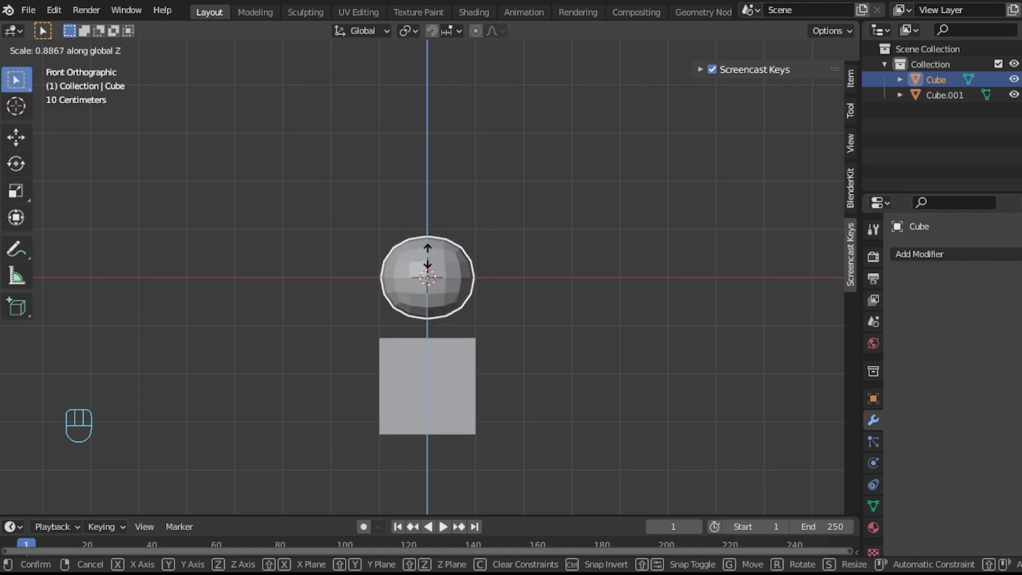
pyautogui.click(433, 261)
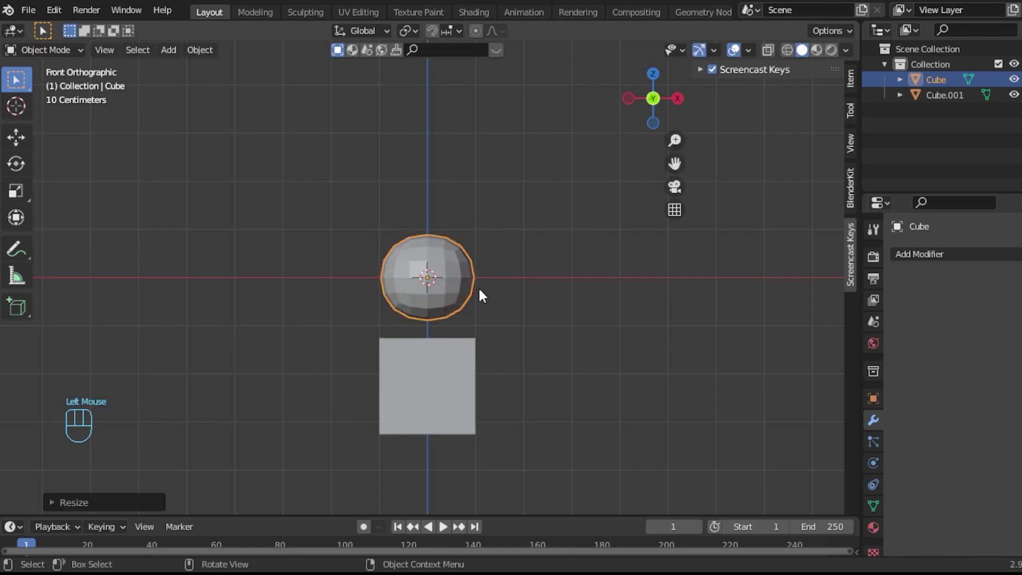
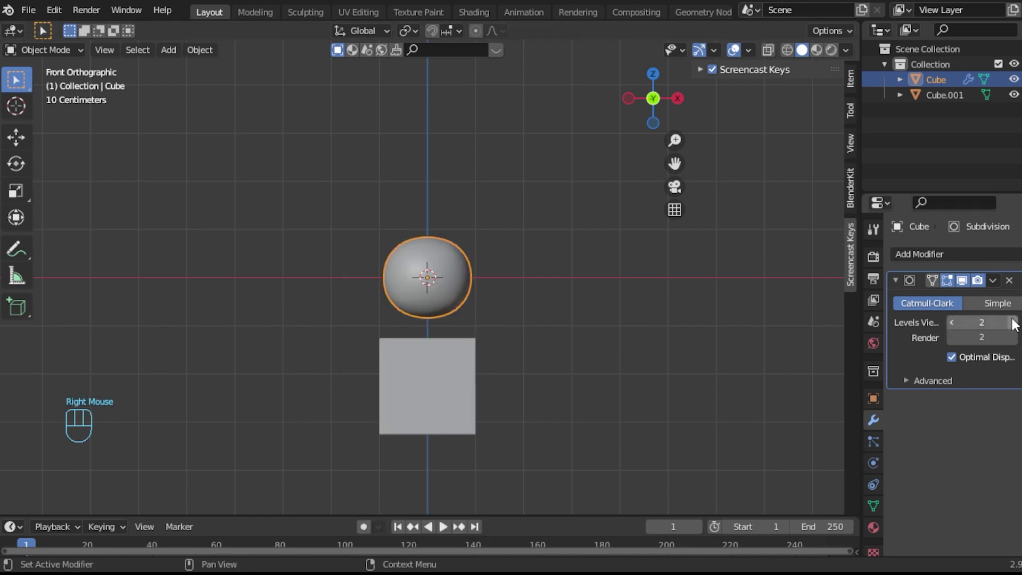
pyautogui.moveTo(1000, 285); pyautogui.dragTo(963, 306)
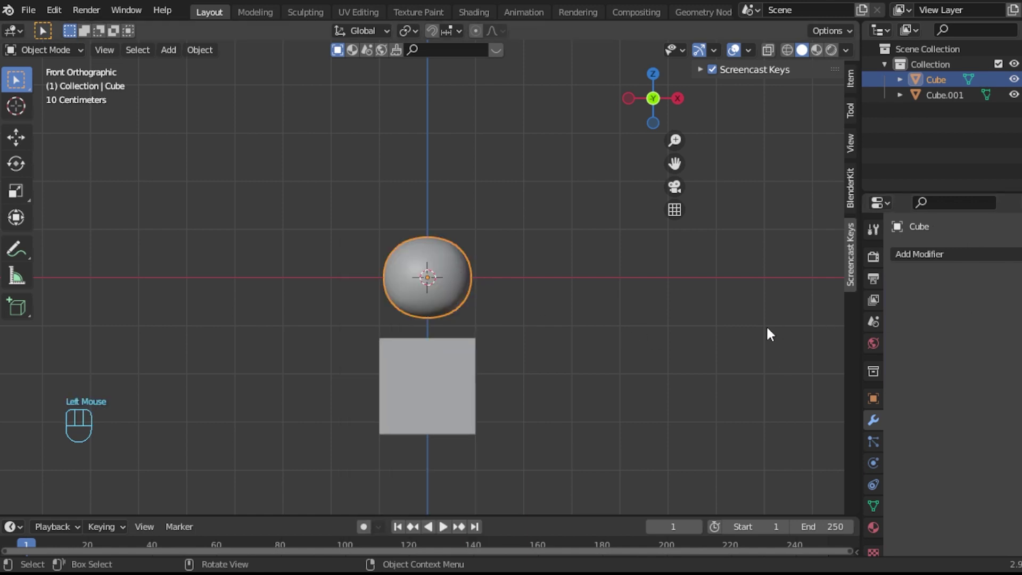
# - Move Cube.001 up along Z and apply a Subdivision Surface modifier to make it a rounded ball
pyautogui.click(397, 397)
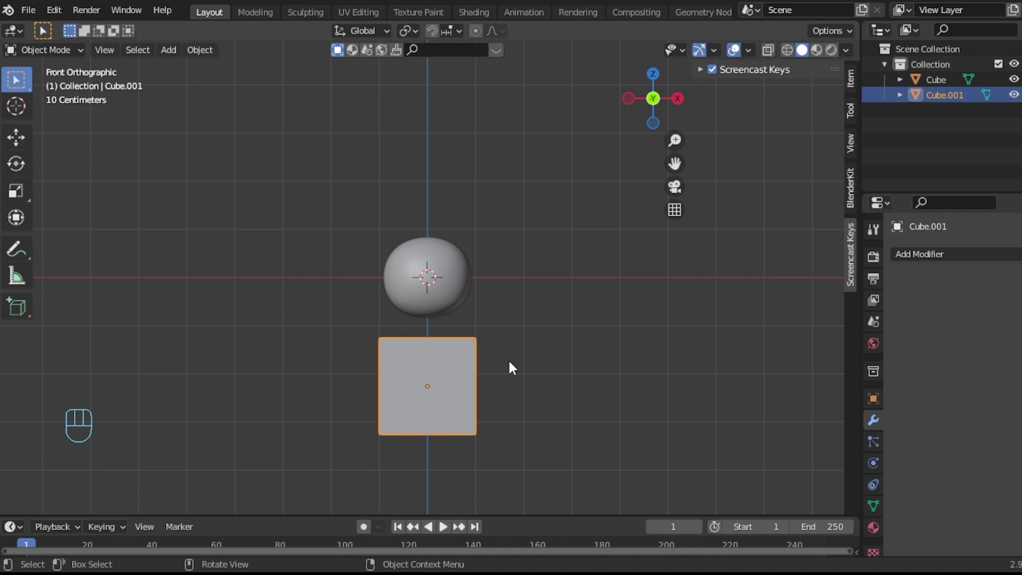
pyautogui.press('g')
pyautogui.press('z')
pyautogui.click(517, 357)
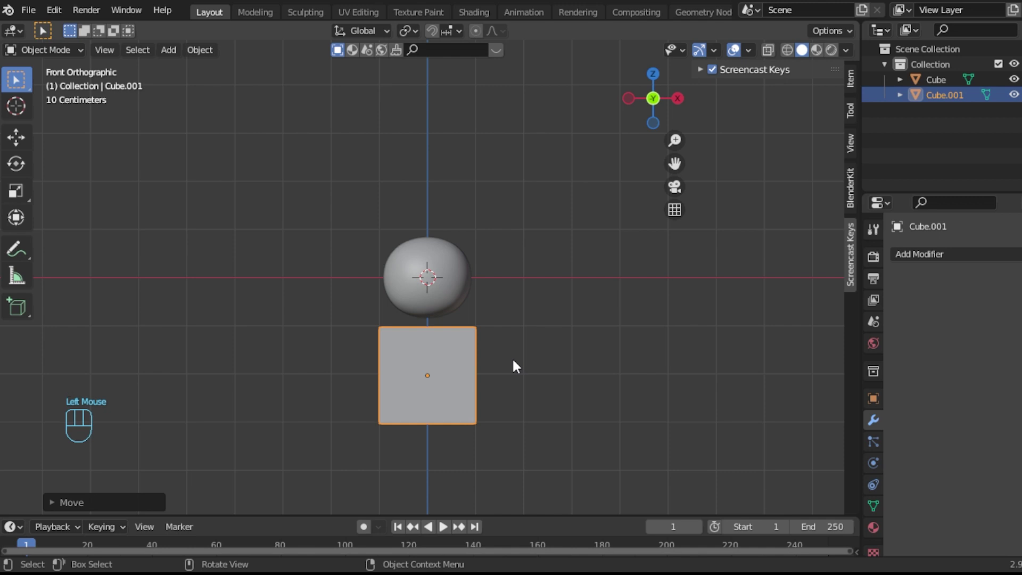
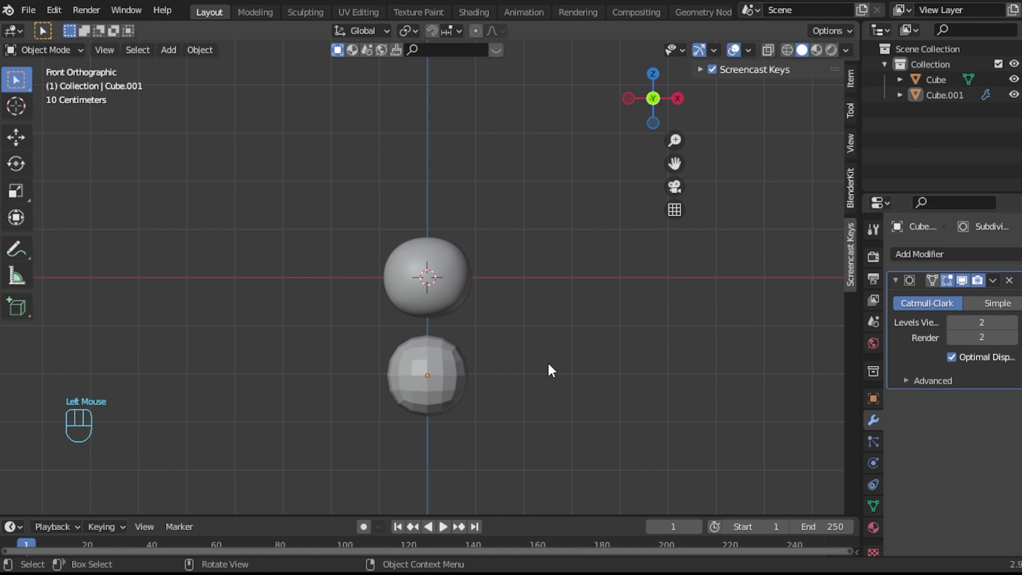
pyautogui.press('Tab')
pyautogui.press('Tab')
pyautogui.moveTo(997, 287); pyautogui.dragTo(944, 303)
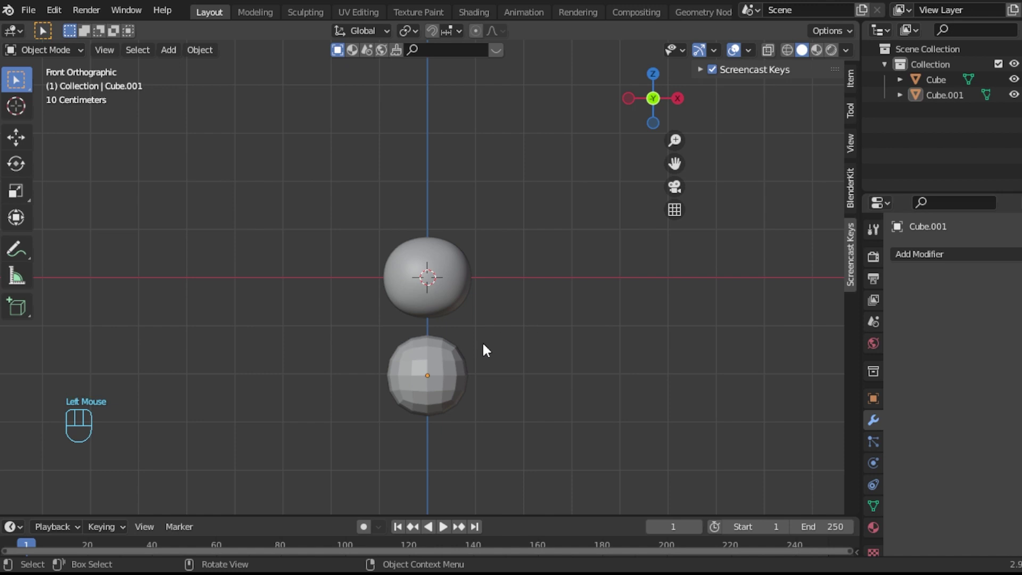
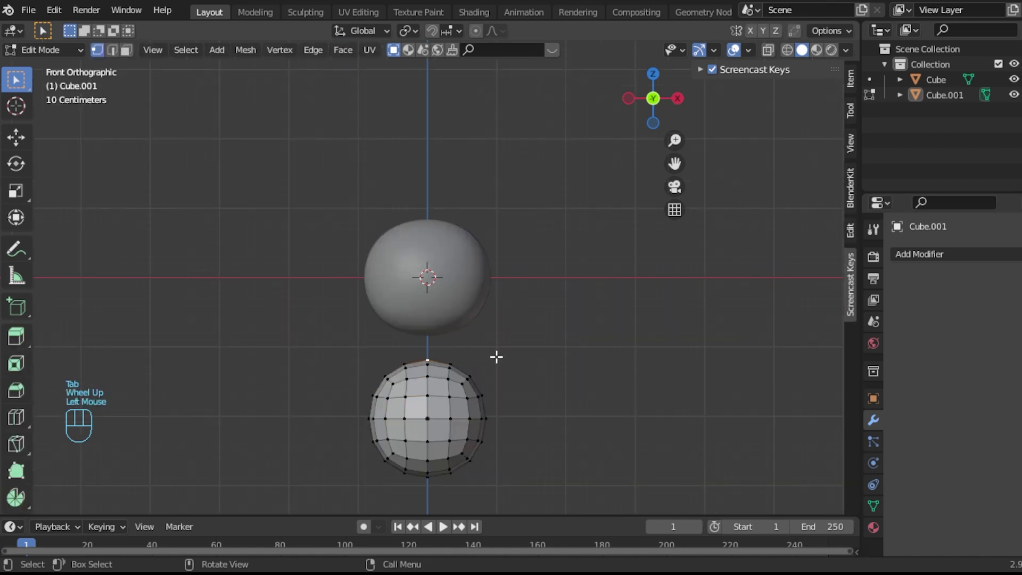
# - With proportional editing on, pull the body's top vertex up along Z and check it from the side
pyautogui.click(480, 39)
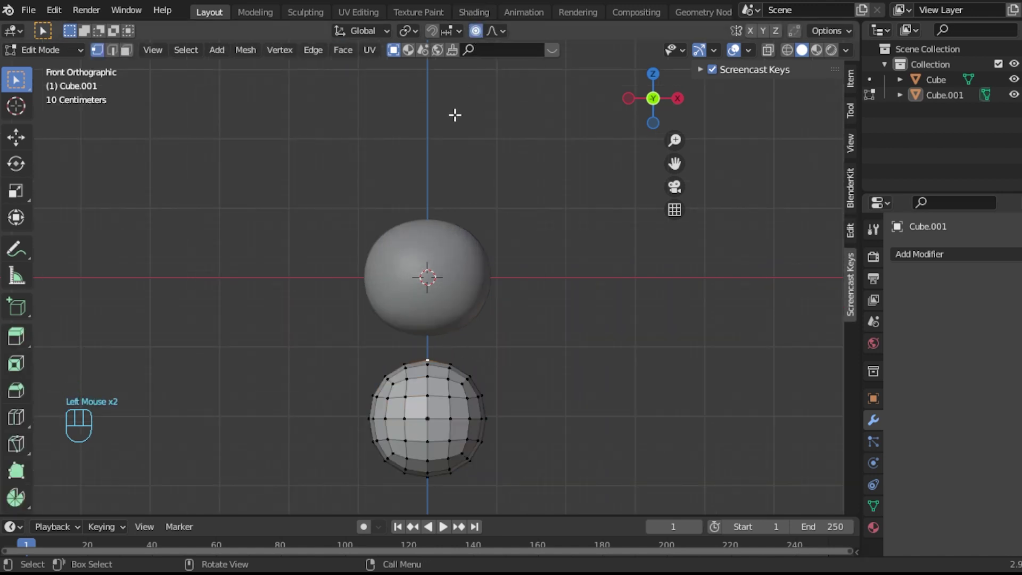
pyautogui.press('g')
pyautogui.press('z')
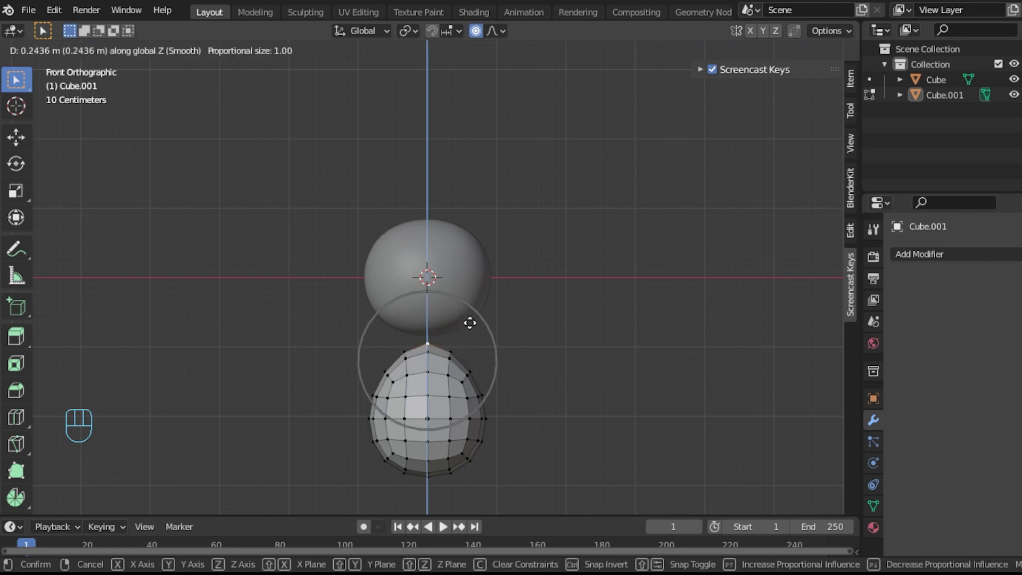
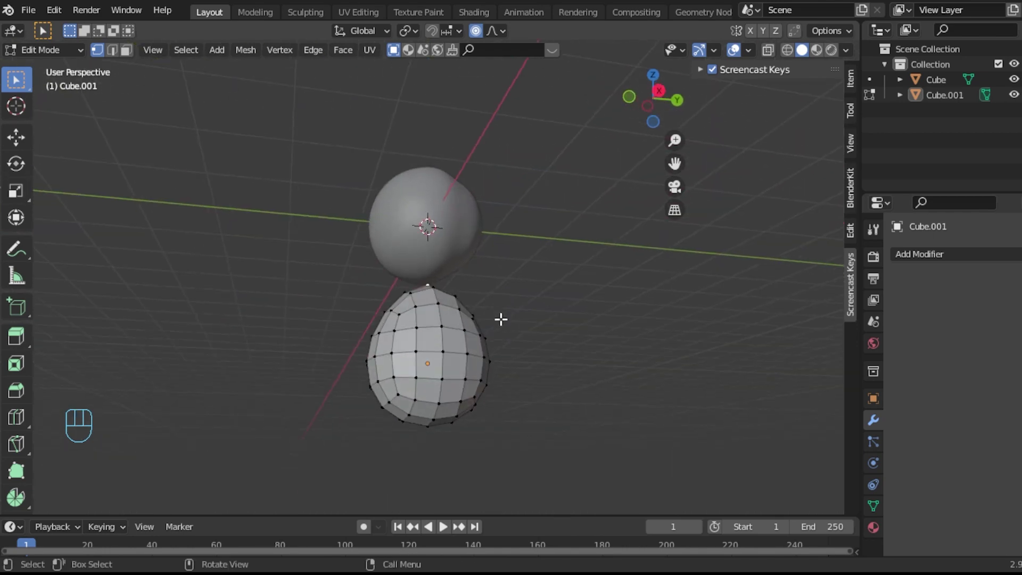
pyautogui.press('KP_3')
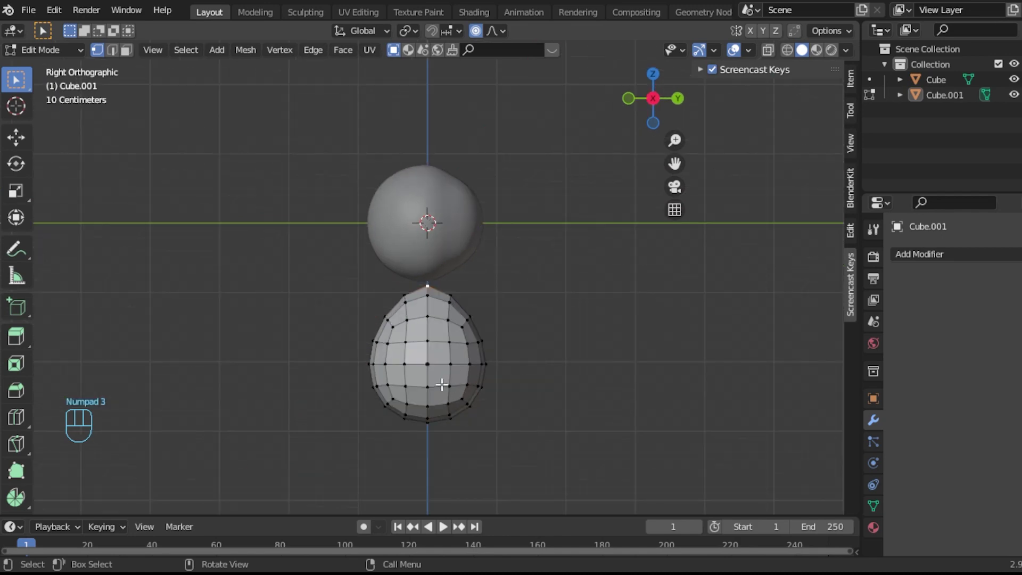
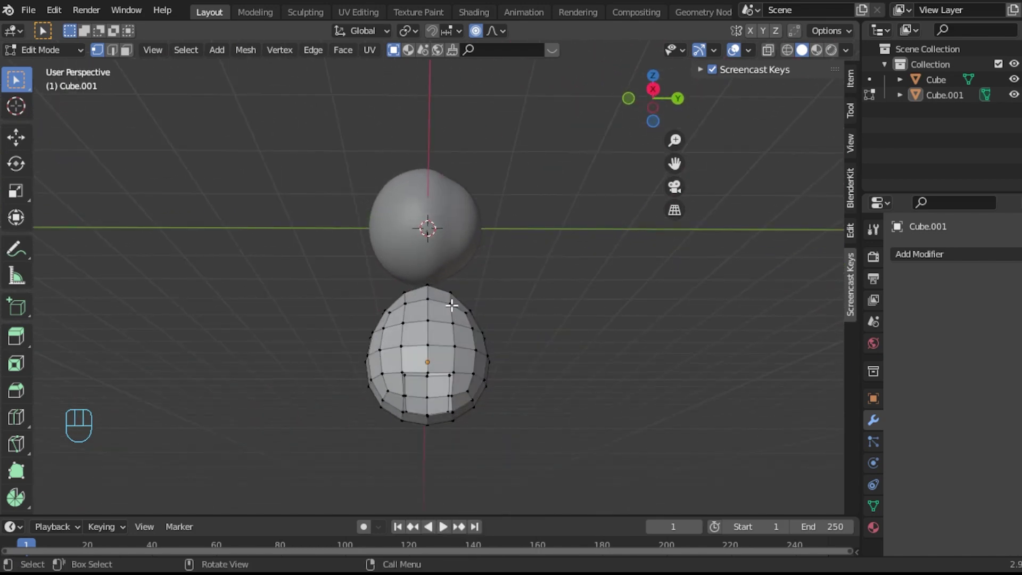
pyautogui.click(483, 34)
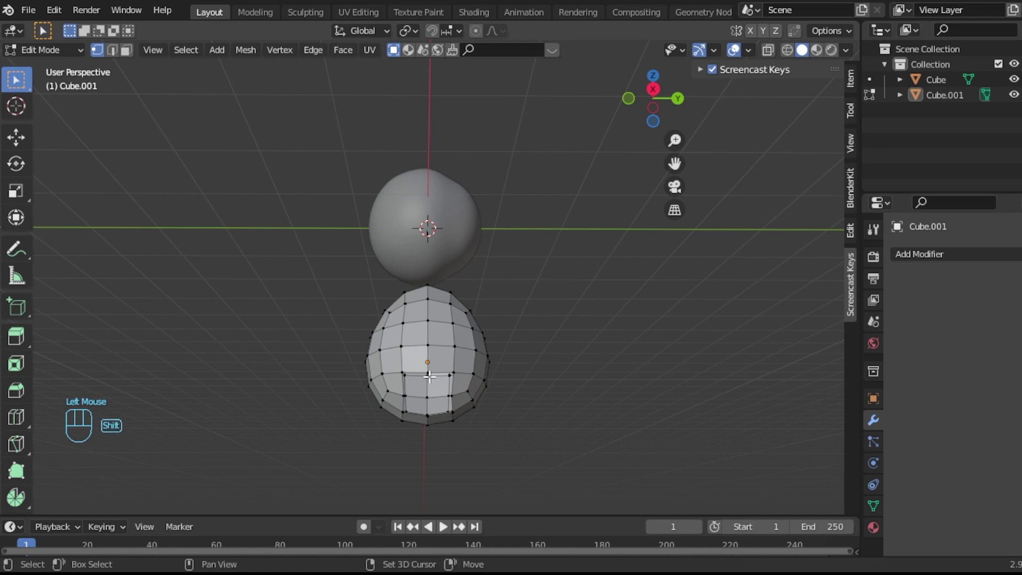
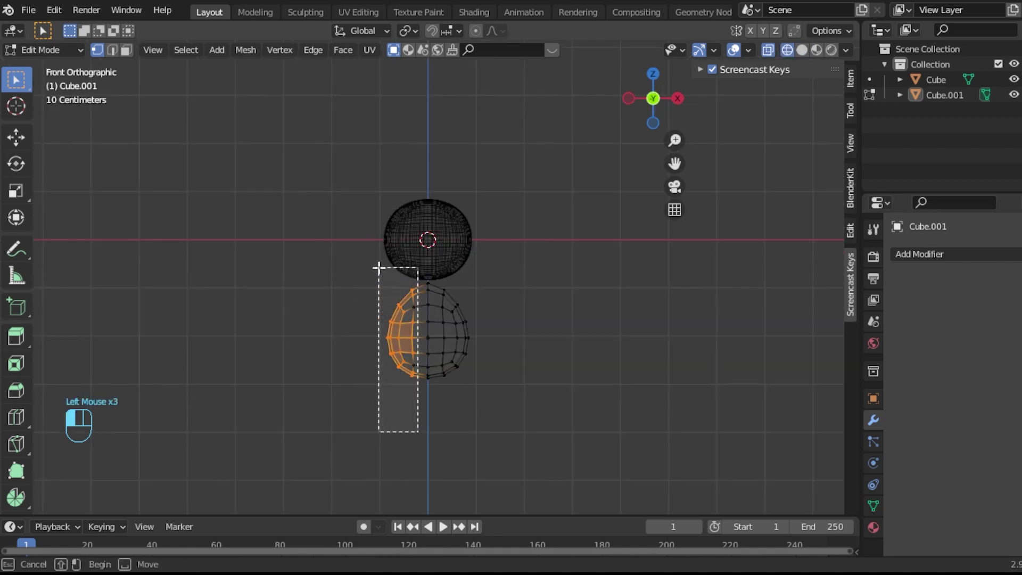
# - Delete the selected left-half vertices of the body mesh
pyautogui.press('Delete')
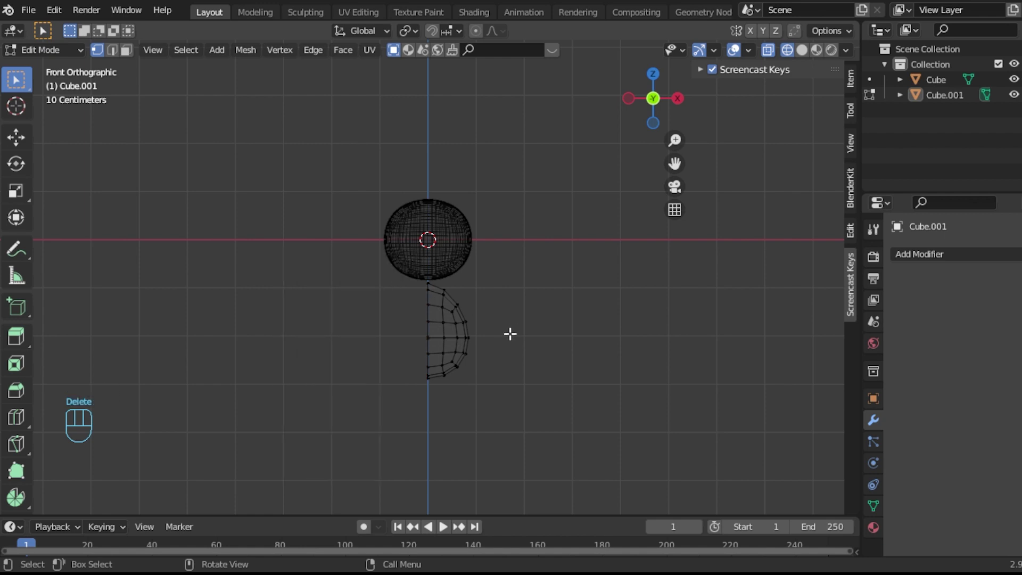
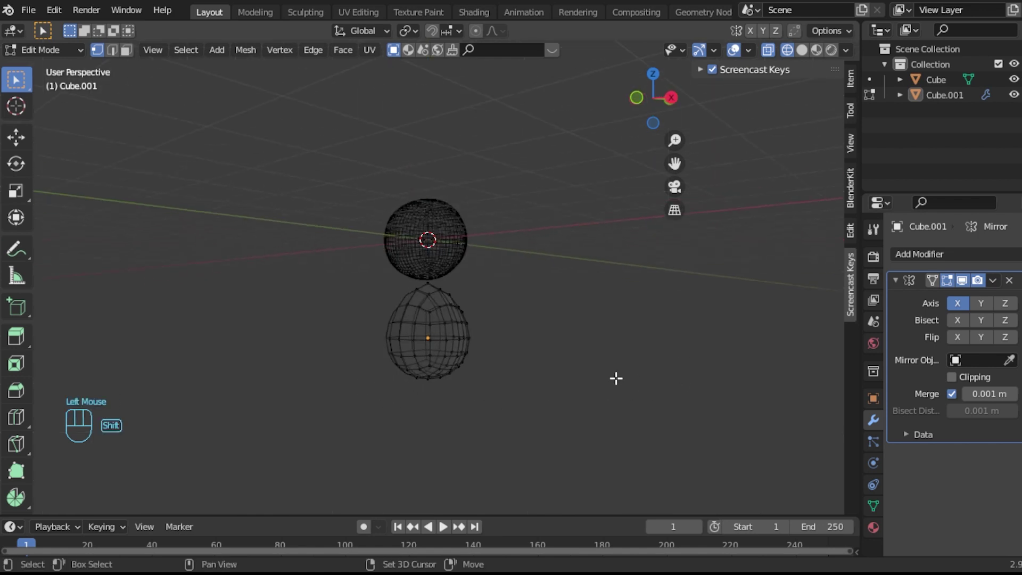
# - Inspect the smoothed body in Object Mode from the side, then undo back to the whole egg mesh
pyautogui.press('KP_3')
pyautogui.press('shift+z')
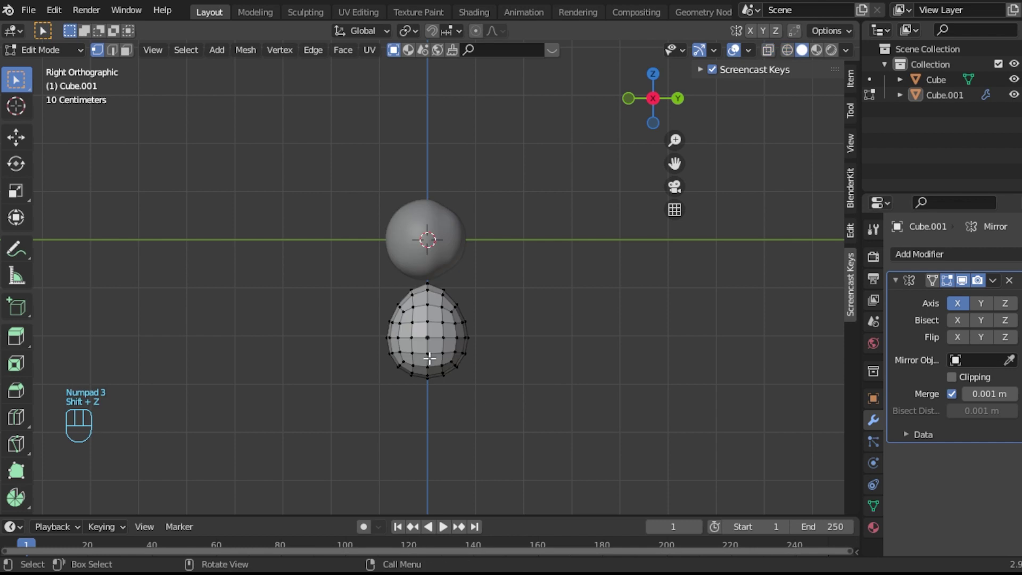
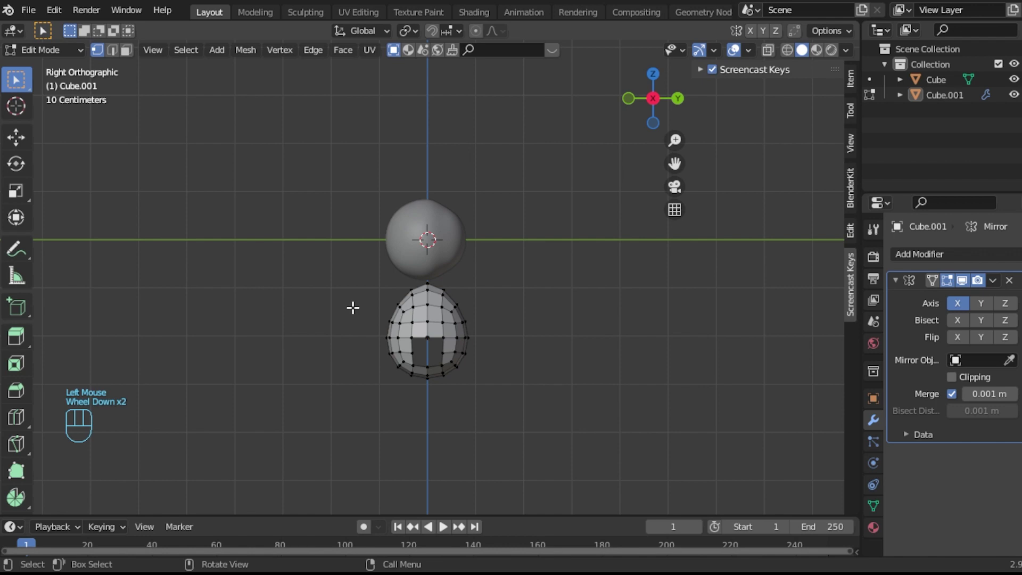
pyautogui.press('Tab')
pyautogui.middleClick(639, 402)
pyautogui.click(458, 328)
pyautogui.moveTo(510, 347); pyautogui.dragTo(641, 358)
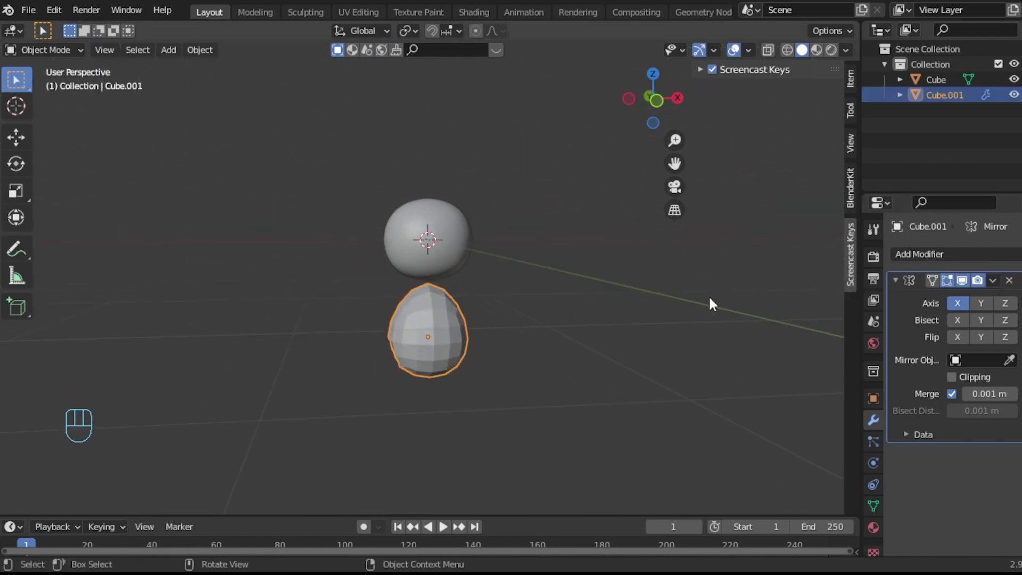
pyautogui.middleClick(528, 361)
pyautogui.press('ctrl+z')
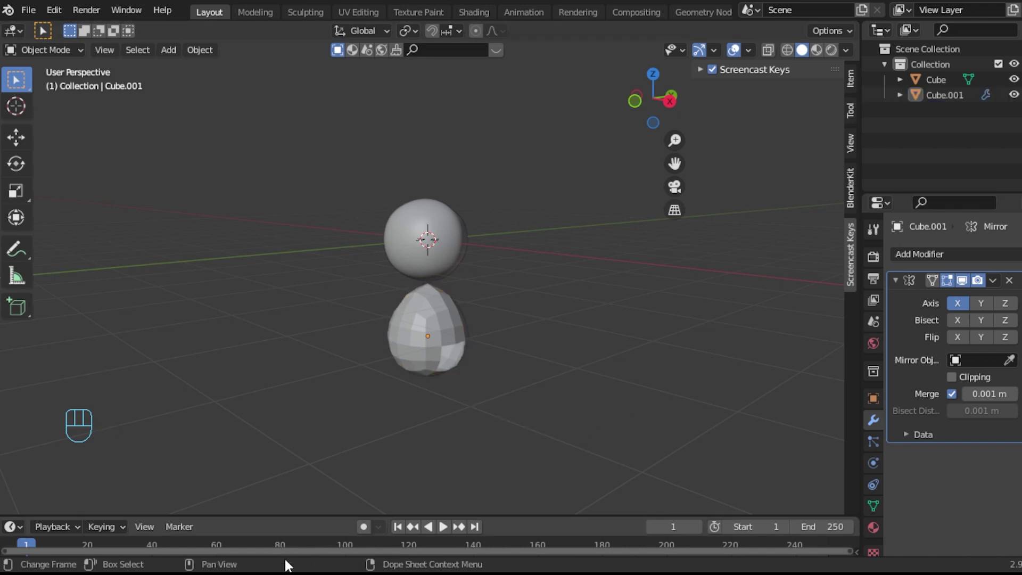
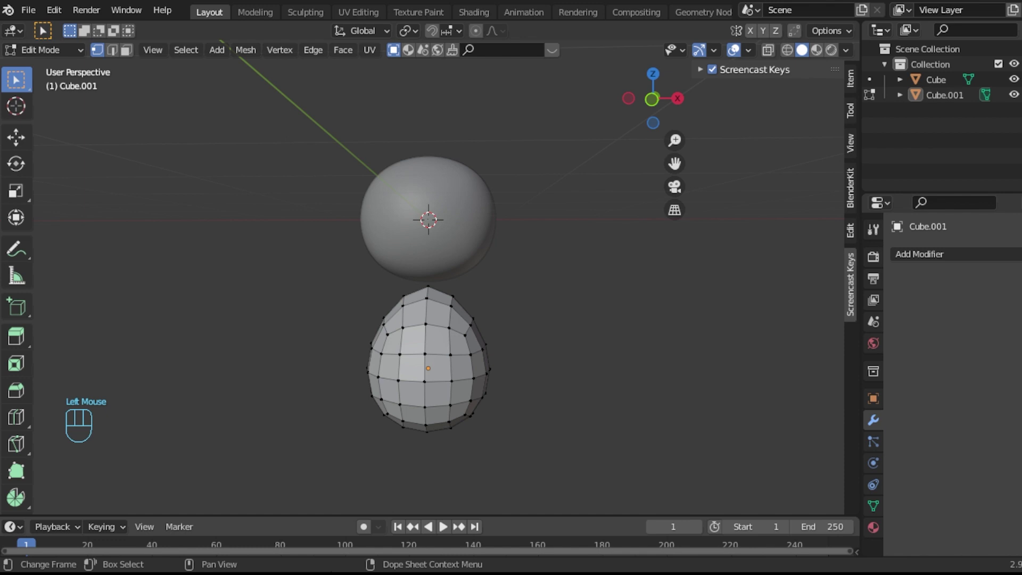
pyautogui.press('ctrl+z')
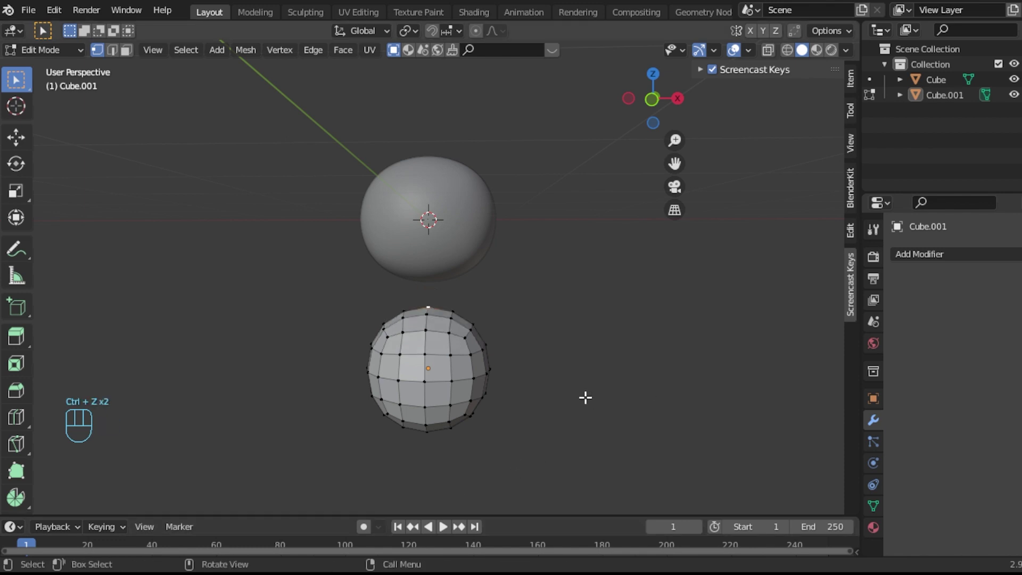
pyautogui.press('ctrl+z')
pyautogui.press('ctrl+z')
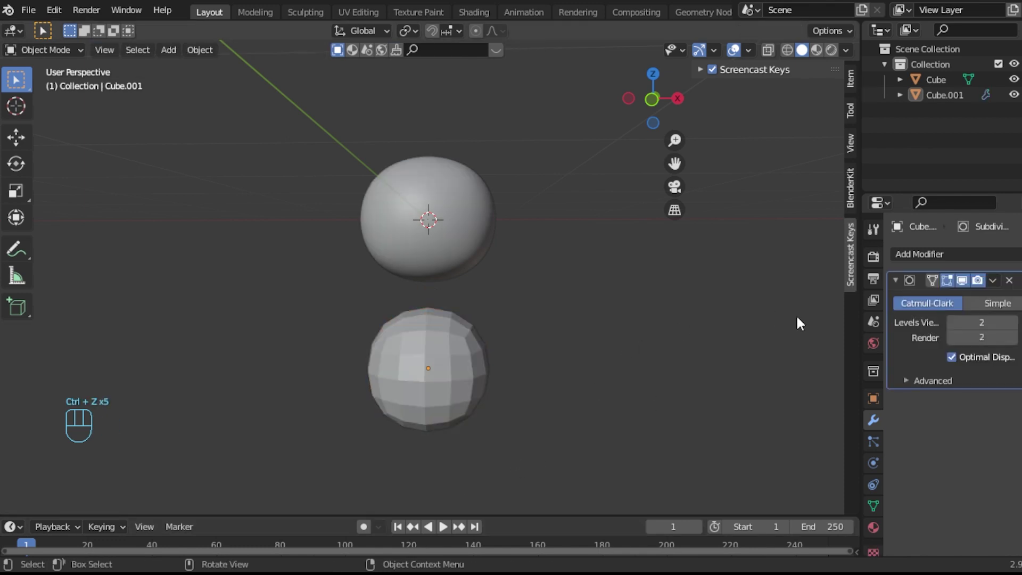
pyautogui.press('Tab')
pyautogui.press('Tab')
pyautogui.moveTo(621, 333); pyautogui.dragTo(610, 340)
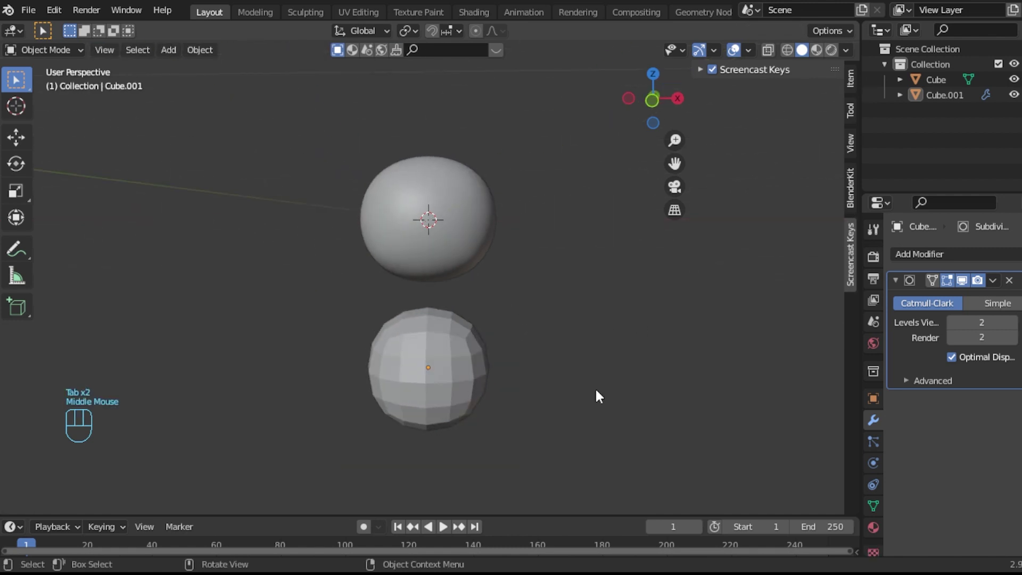
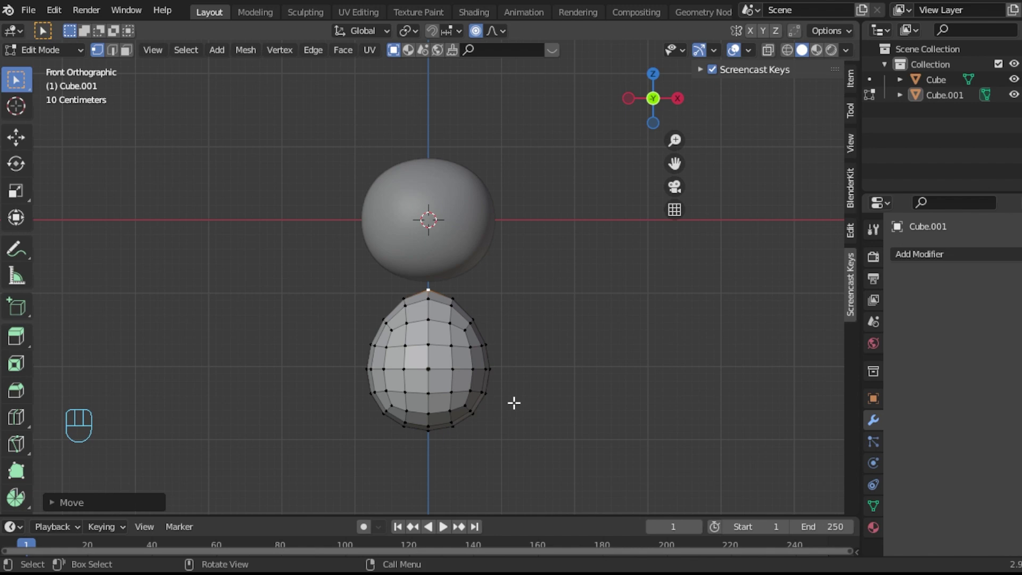
# - Leave Edit Mode and add a Subdivision Surface modifier to the body
pyautogui.press('Tab')
pyautogui.moveTo(354, 461); pyautogui.dragTo(521, 294)
pyautogui.click(965, 261)
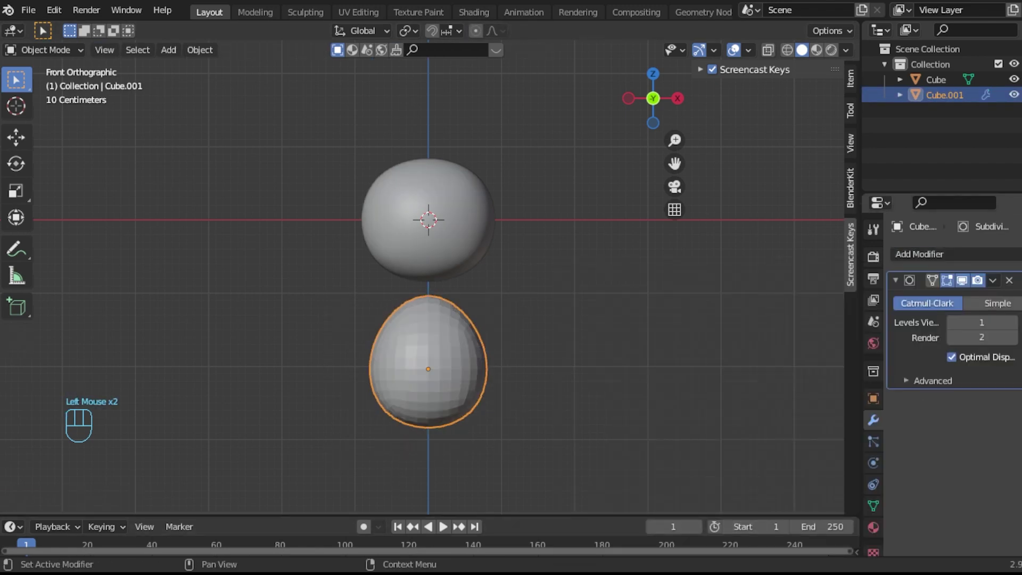
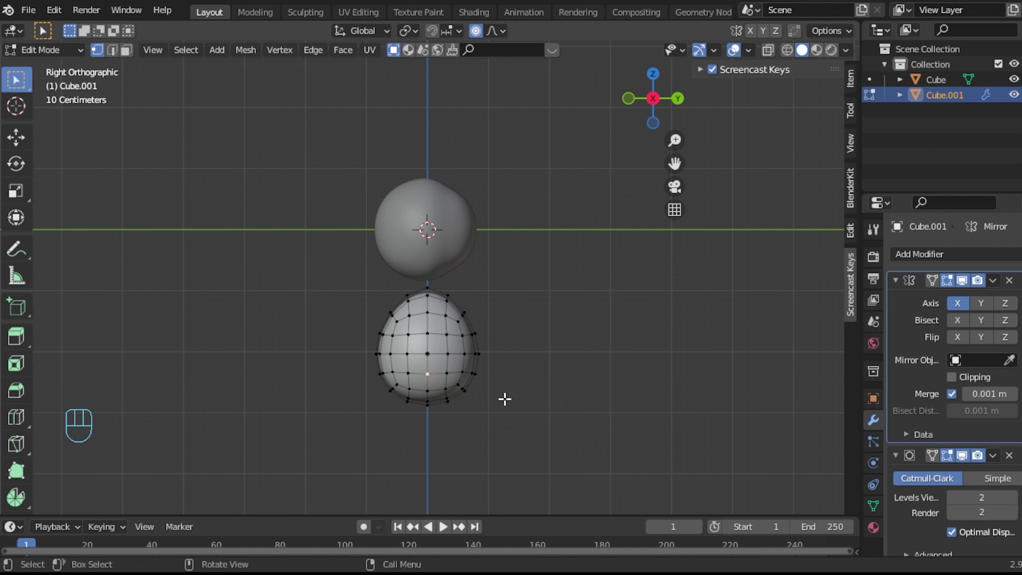
# - Delete the selected faces low on the body's side to open a hole
pyautogui.press('Delete')
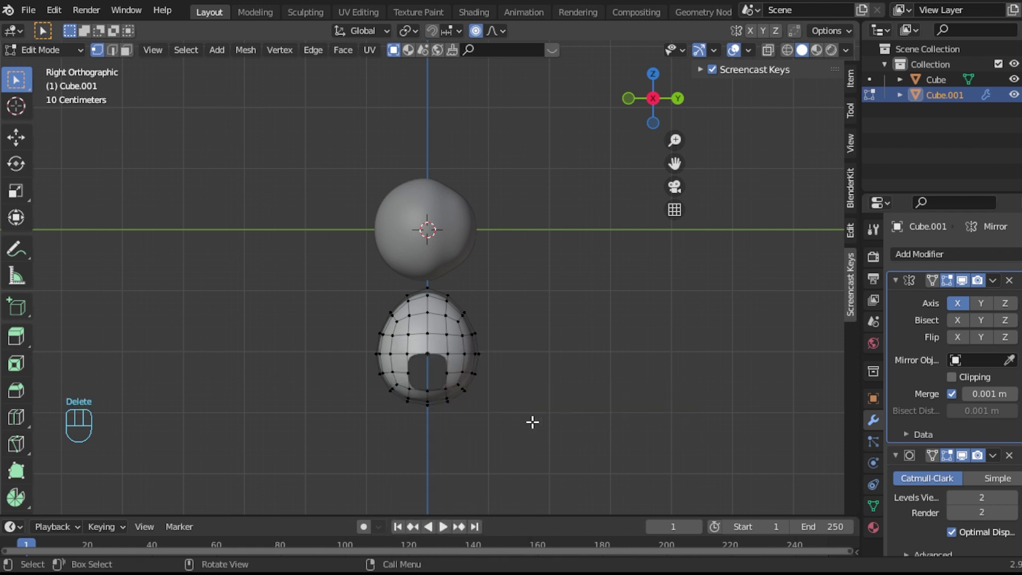
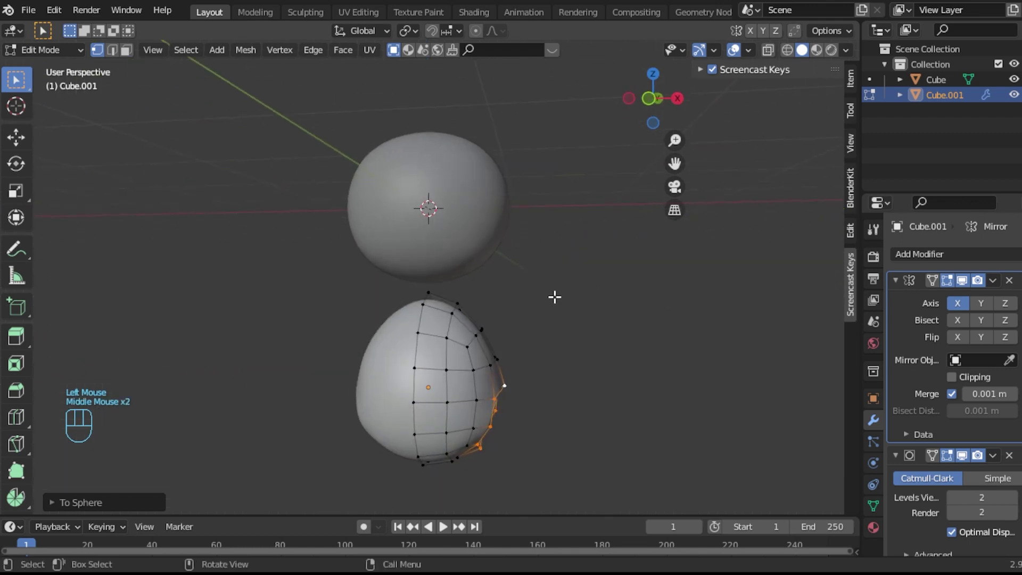
# - Move the opening's rim down and outward and round it toward a circle with To Sphere
pyautogui.press('Tab')
pyautogui.press('Tab')
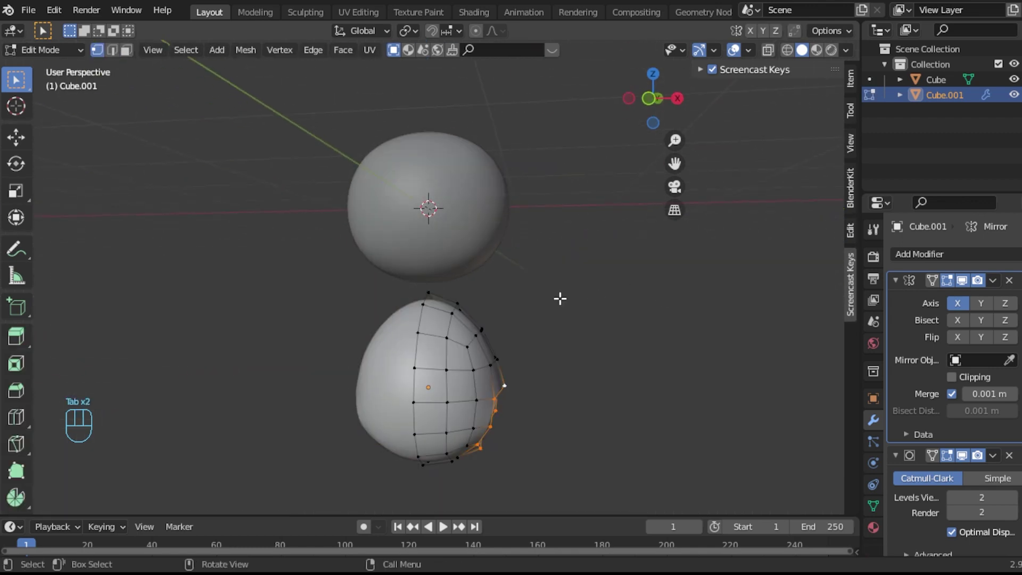
pyautogui.press('KP_1')
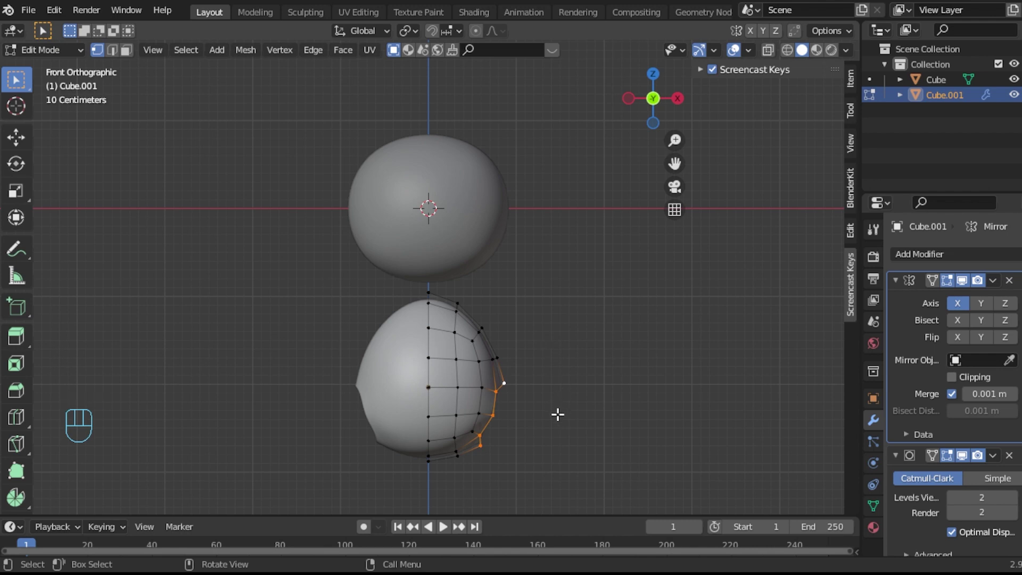
pyautogui.press('g')
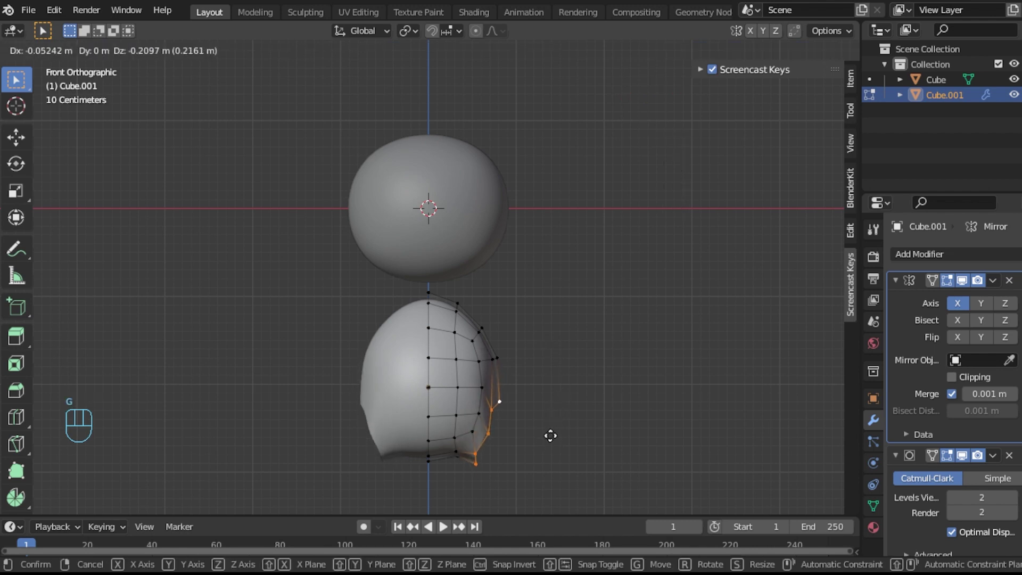
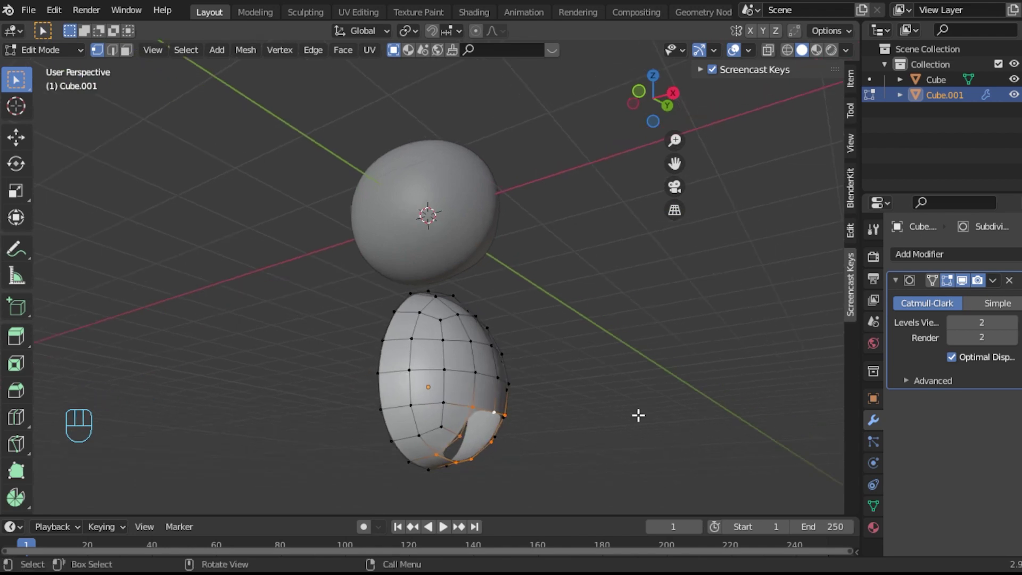
pyautogui.moveTo(261, 60); pyautogui.dragTo(423, 126)
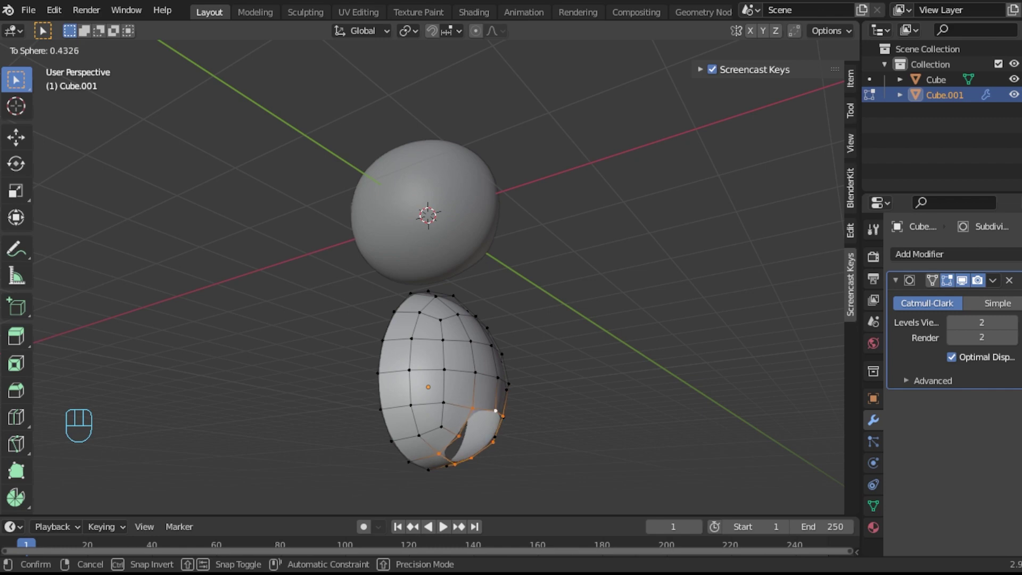
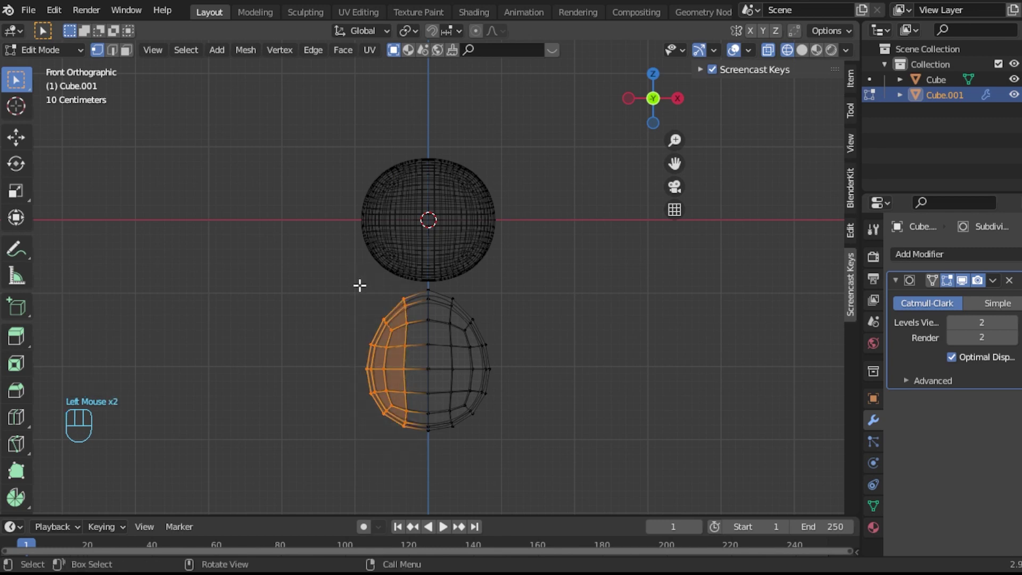
# - Delete the left half of the body and add a Mirror modifier on X with Merge
pyautogui.press('Delete')
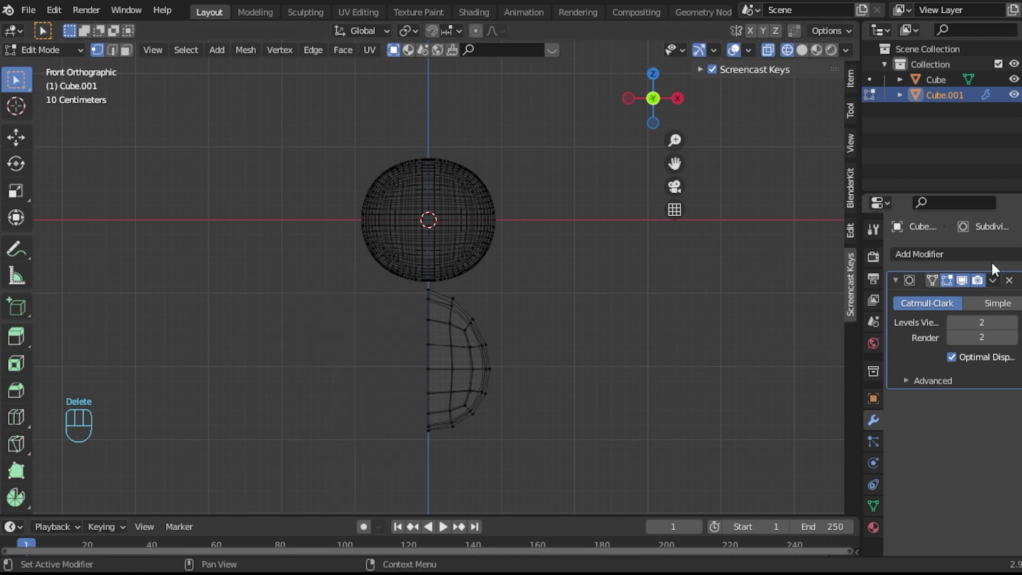
pyautogui.moveTo(998, 257); pyautogui.dragTo(760, 438)
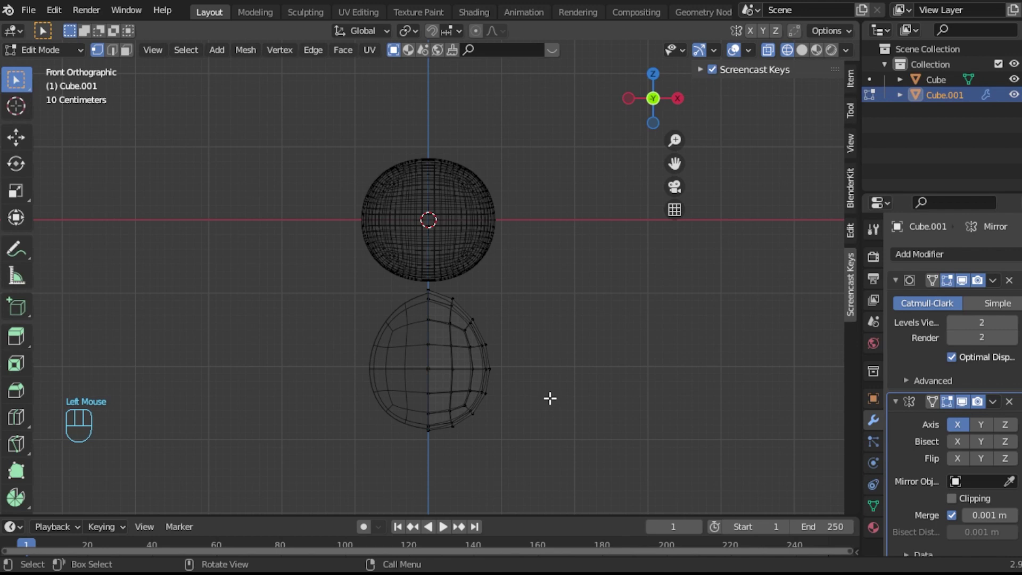
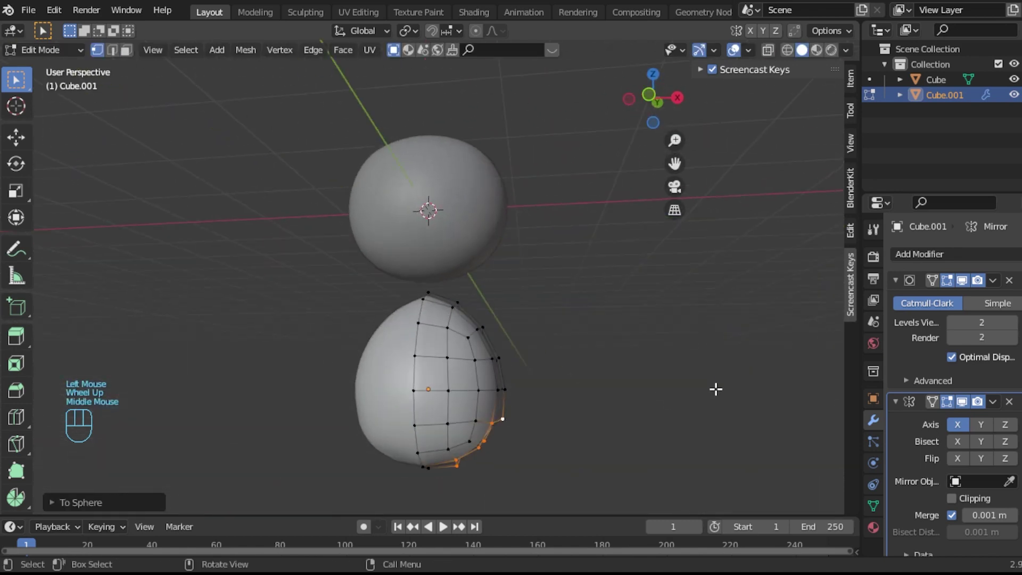
# - Extrude the leg edge down from the body and flatten its bottom edge to 0 on Z
pyautogui.press('e')
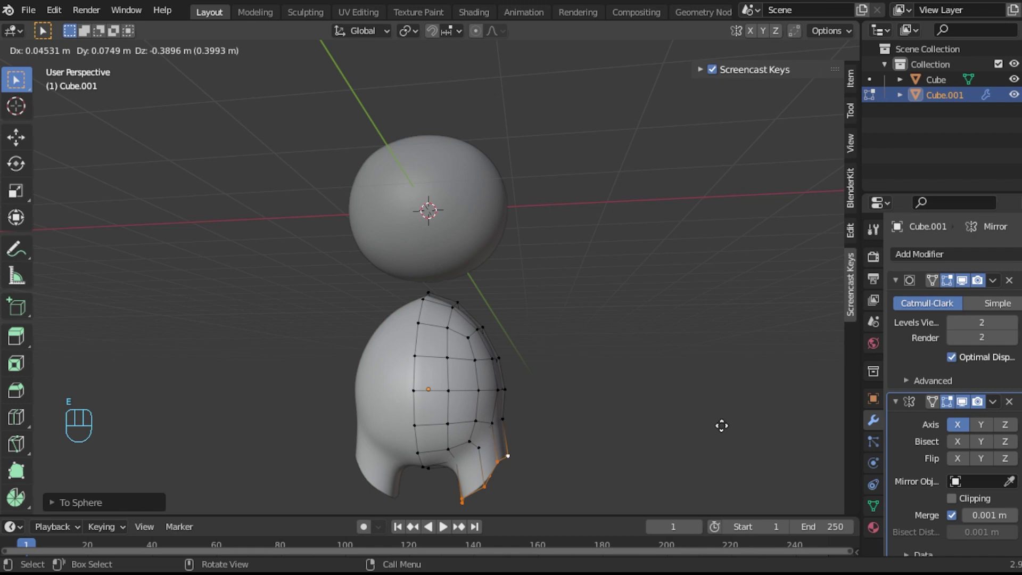
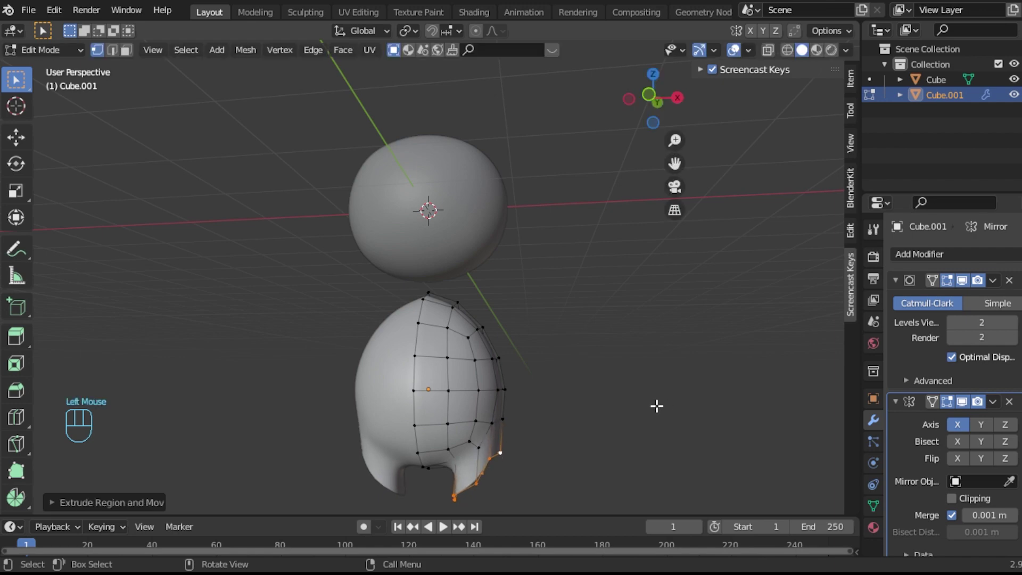
pyautogui.press('s')
pyautogui.press('z')
pyautogui.press('KP_0')
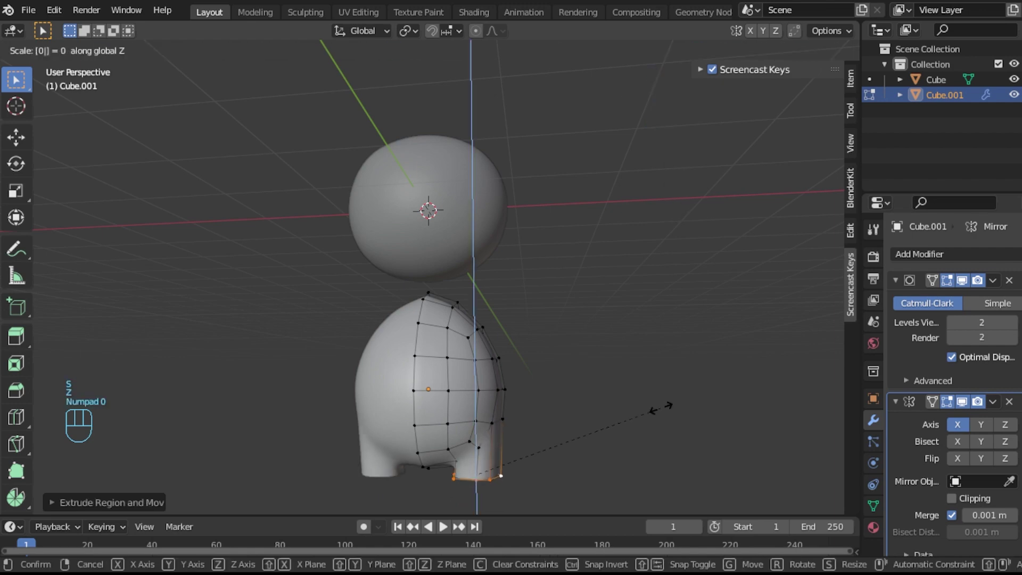
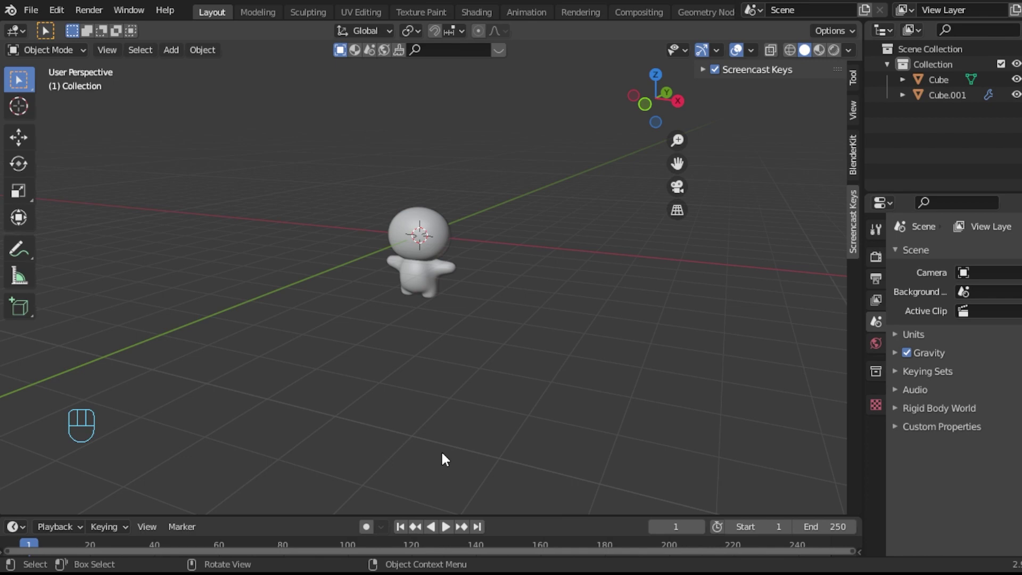
# - Add an armature and tick In Front in Viewport Display so it shows through the mesh
pyautogui.scroll(3)
pyautogui.press('shift+a')
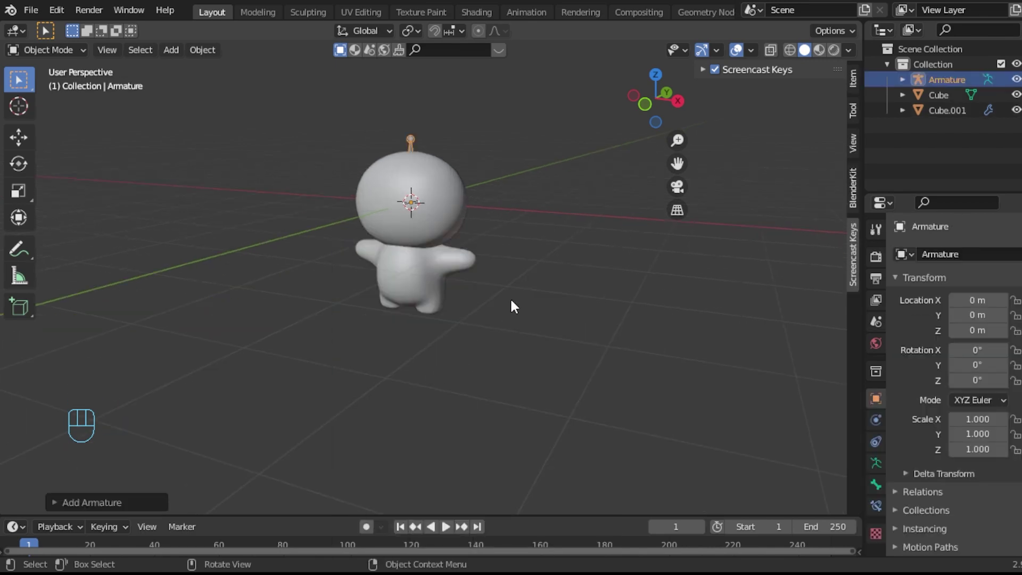
pyautogui.scroll(-3)
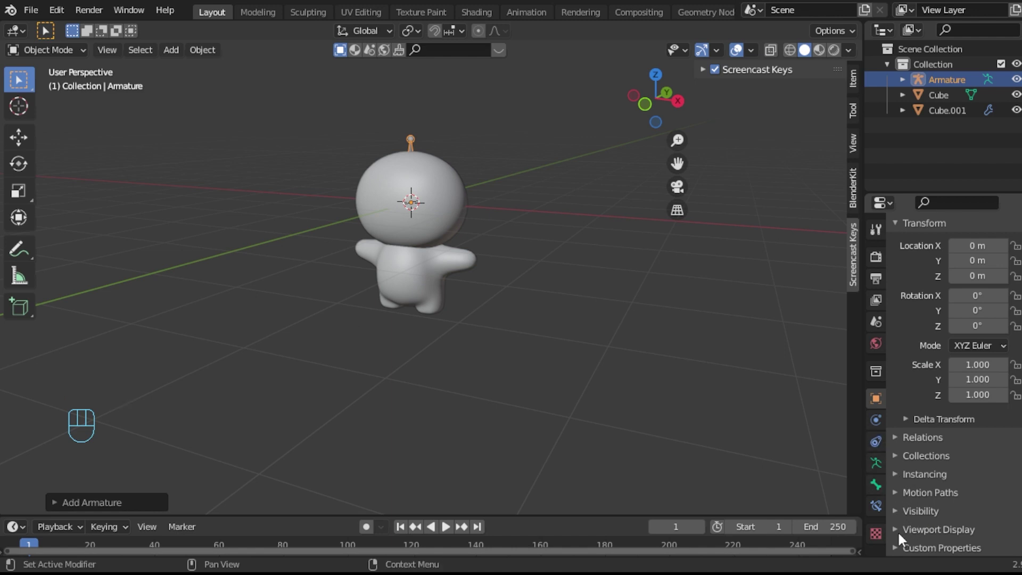
pyautogui.click(899, 534)
pyautogui.scroll(-3)
pyautogui.click(959, 493)
# - Move the armature bone straight down along Z into the cat's torso
pyautogui.moveTo(466, 267); pyautogui.dragTo(512, 246)
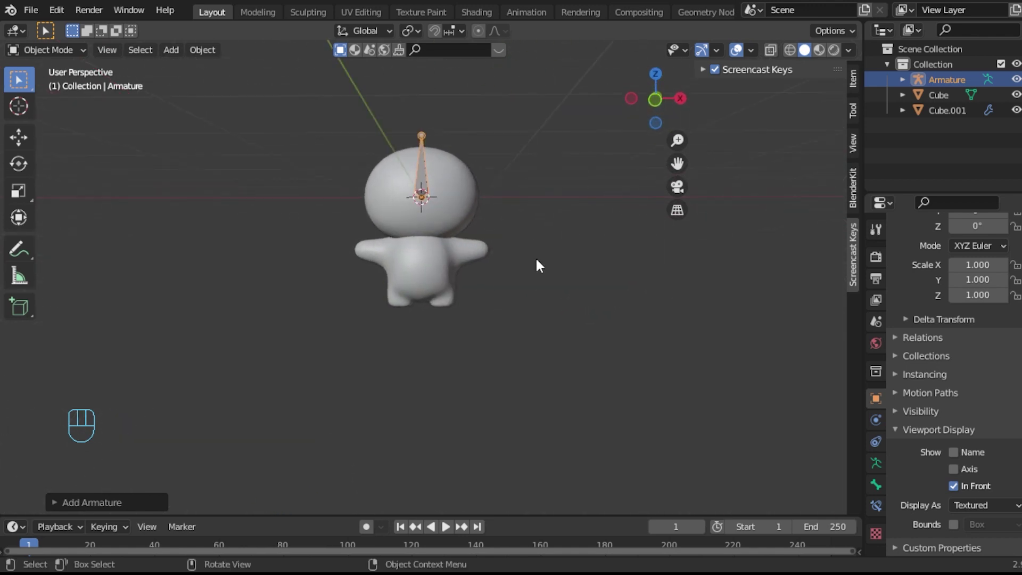
pyautogui.press('g')
pyautogui.press('z')
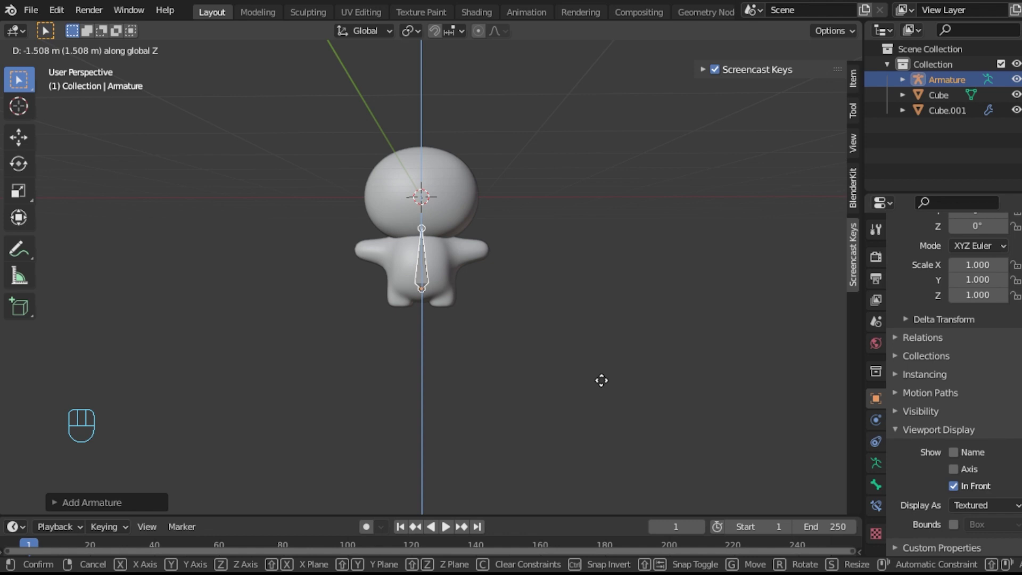
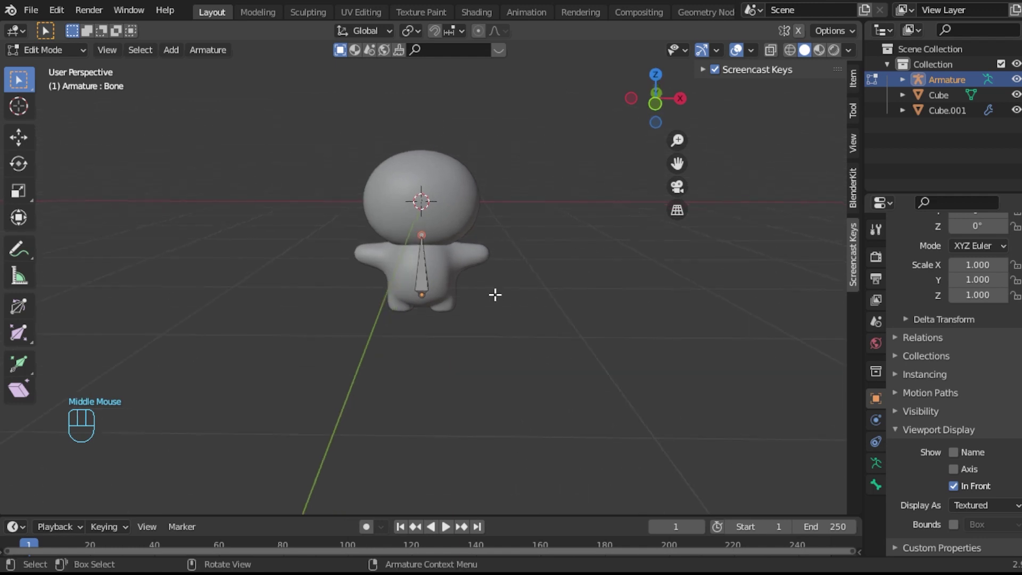
# - In Edit Mode, extrude a second bone straight up from the spine bone toward the head
pyautogui.press('KP_1')
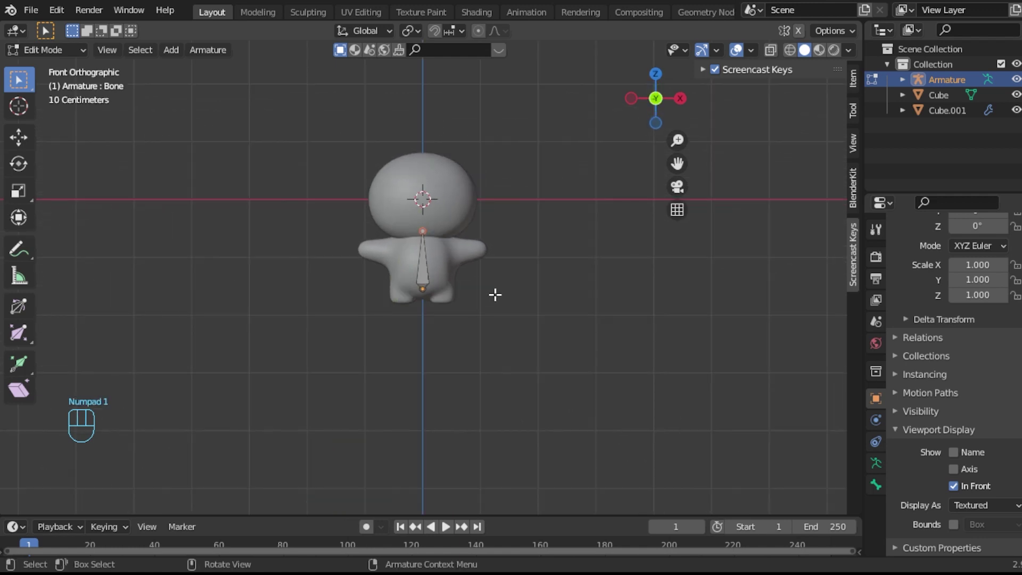
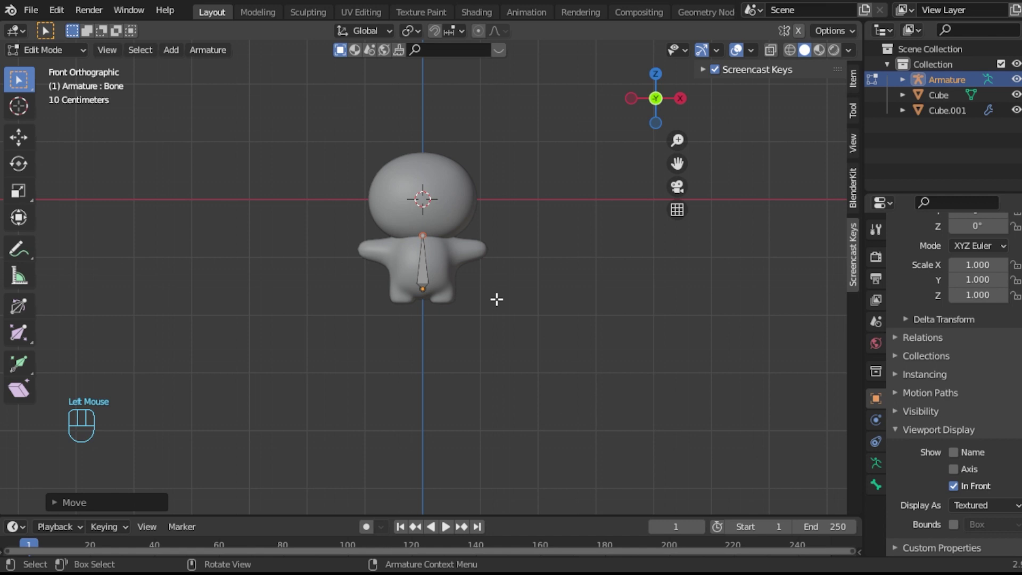
pyautogui.press('e')
pyautogui.press('z')
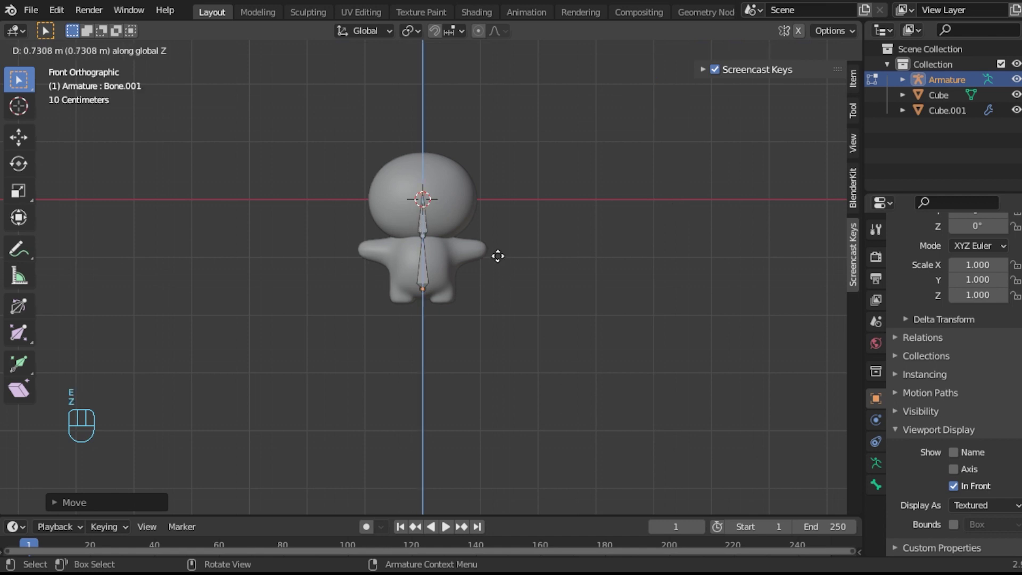
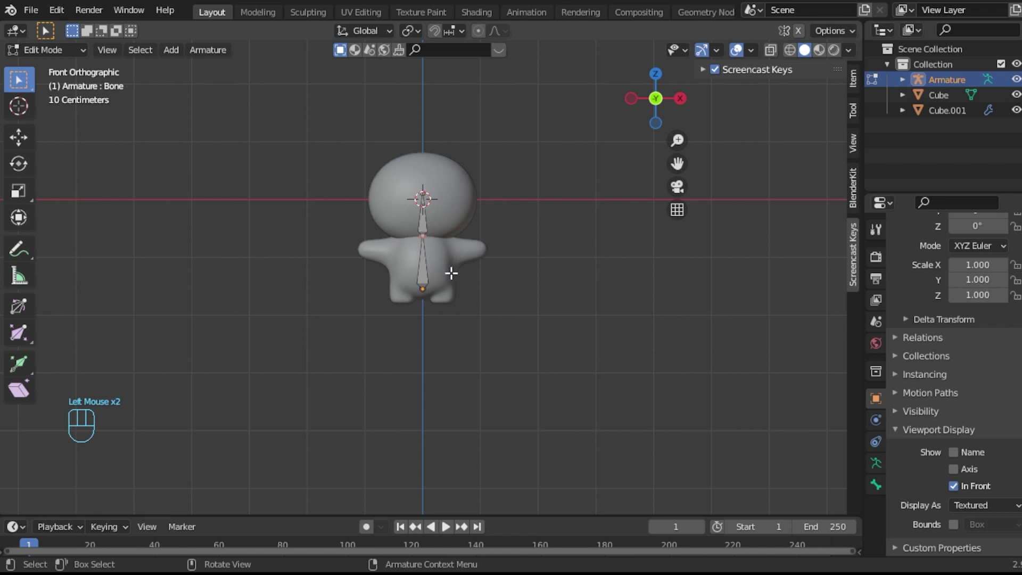
# - Move the joint between the two spine bones down along Z into the lower body
pyautogui.press('g')
pyautogui.press('c')
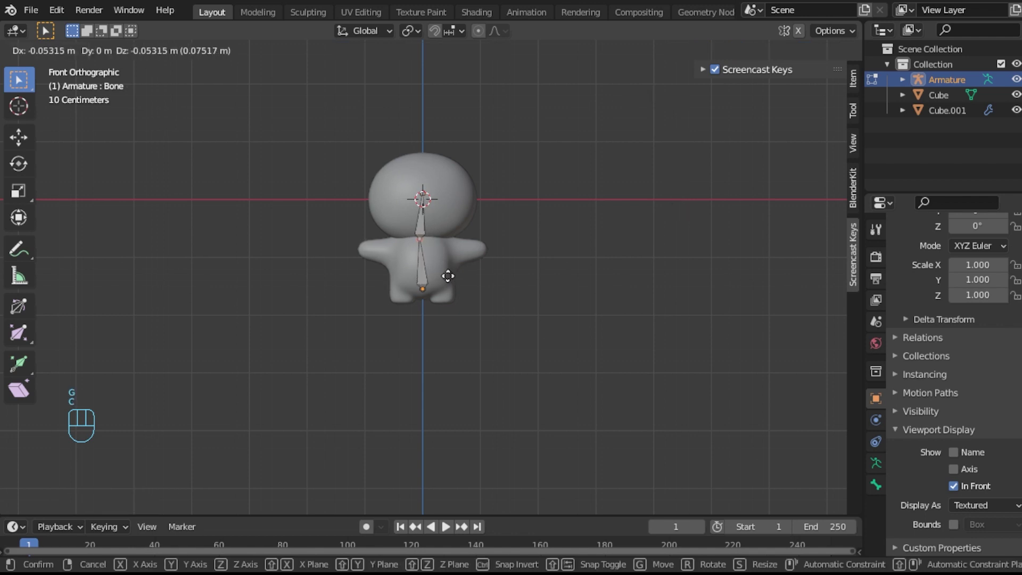
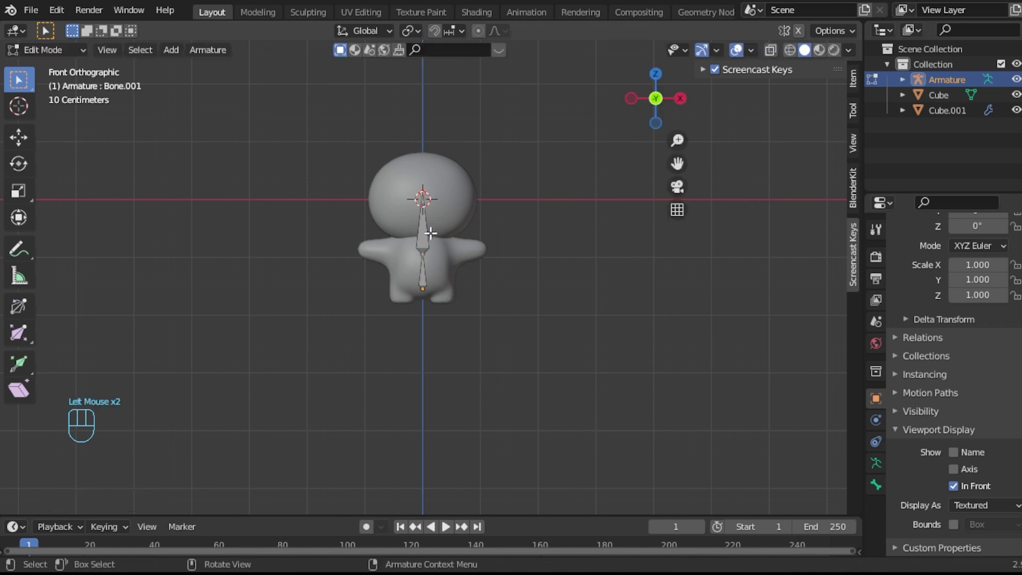
pyautogui.press('g')
pyautogui.press('z')
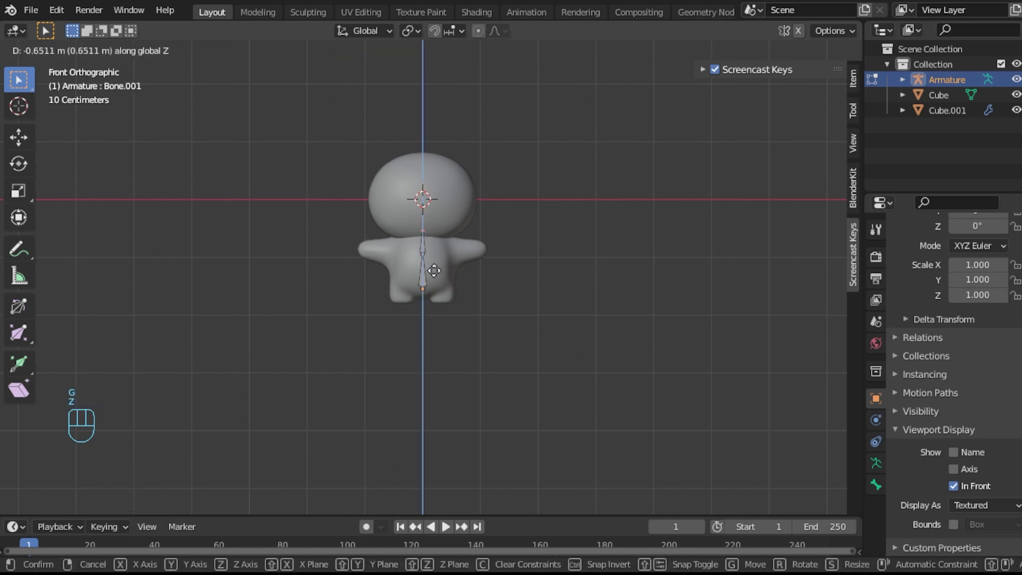
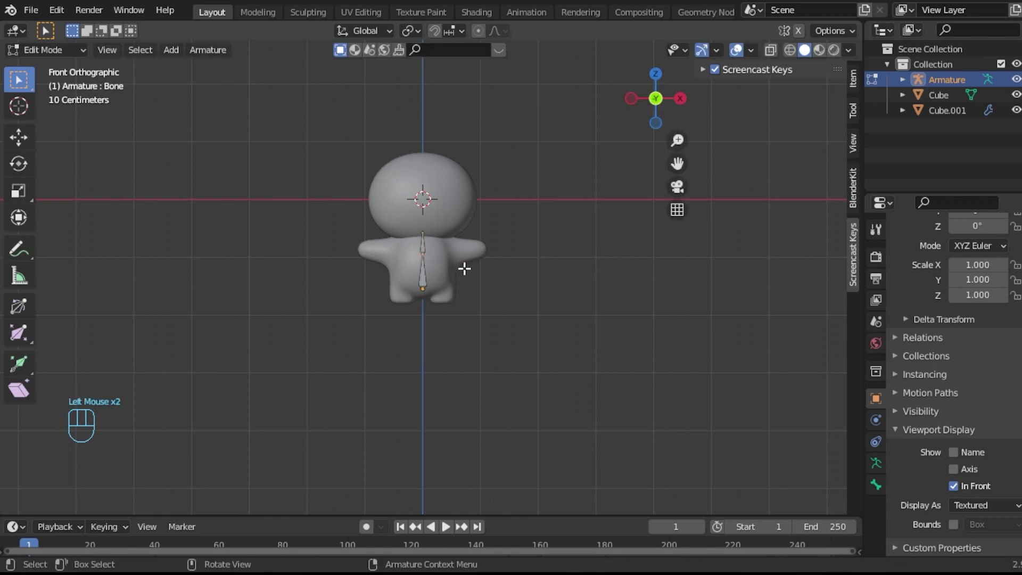
# - Extrude new bones from the chest joint out toward the right and left arms
pyautogui.press('e')
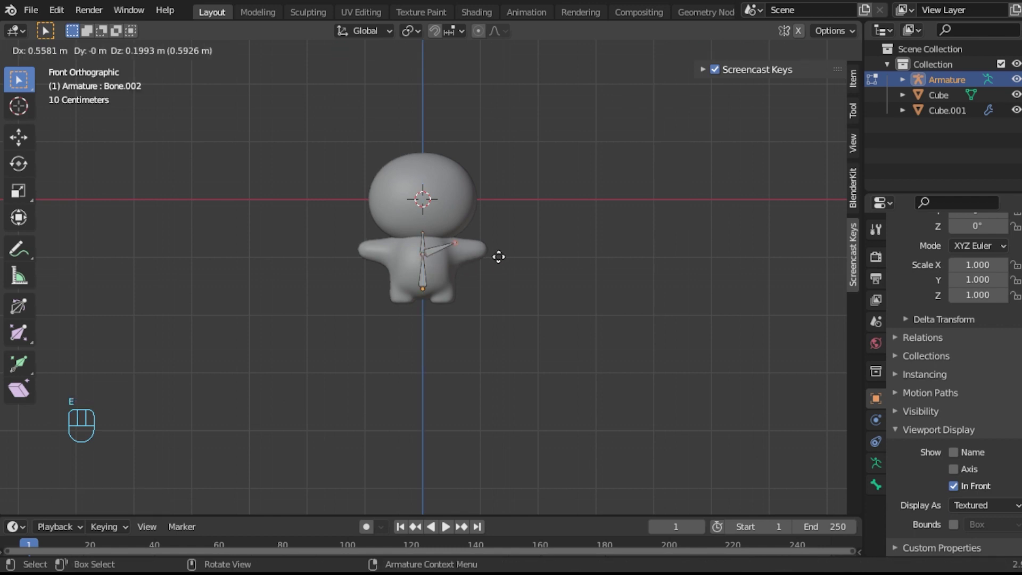
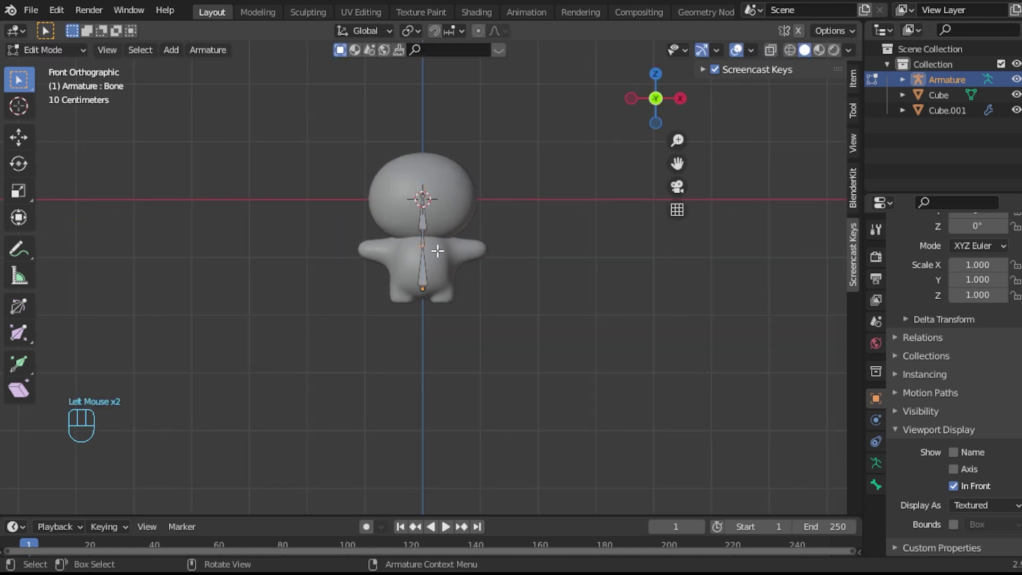
pyautogui.press('e')
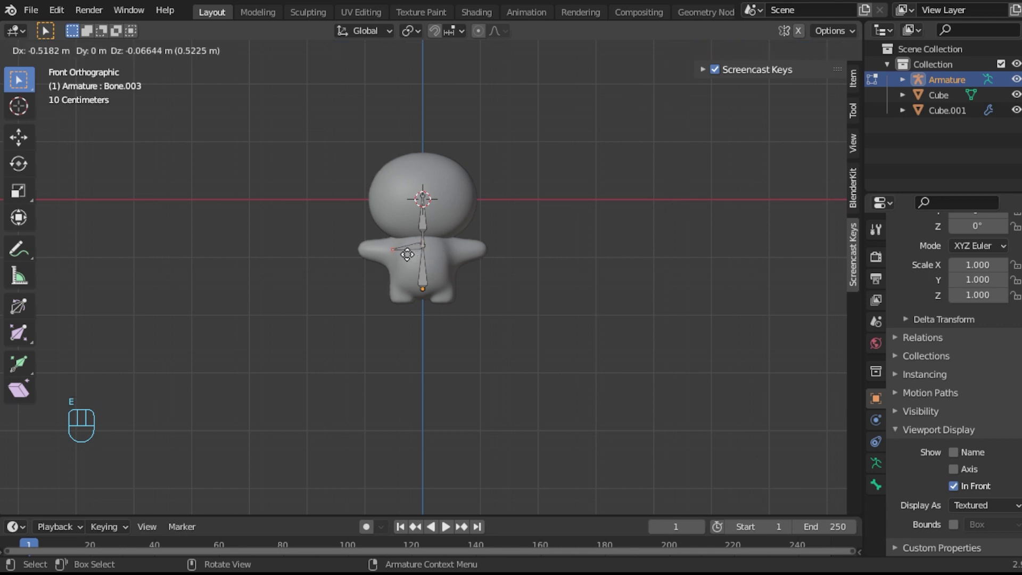
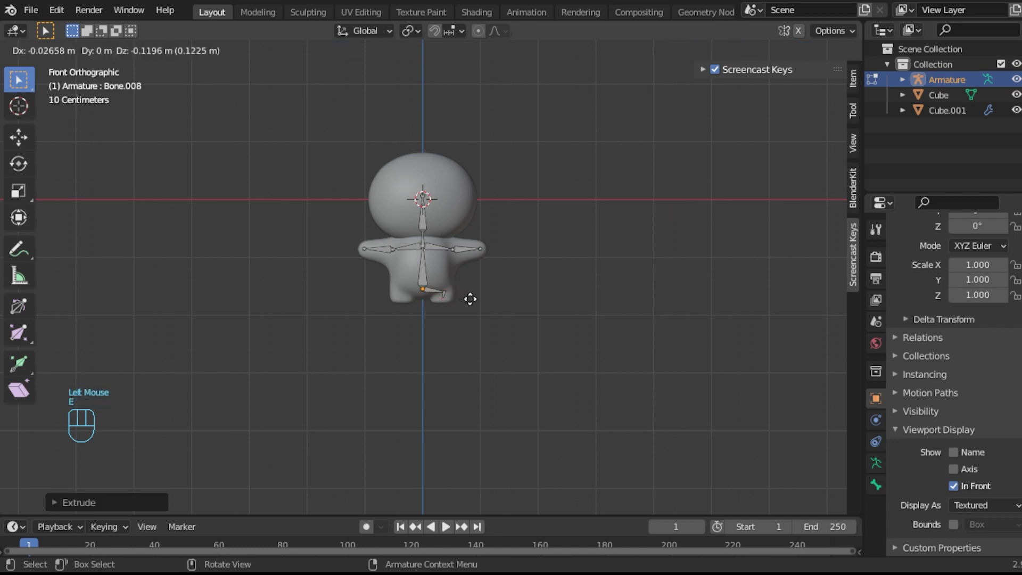
# - Constrain the new leg bone's extrusion vertically along Z from the spine's base
pyautogui.press('z')
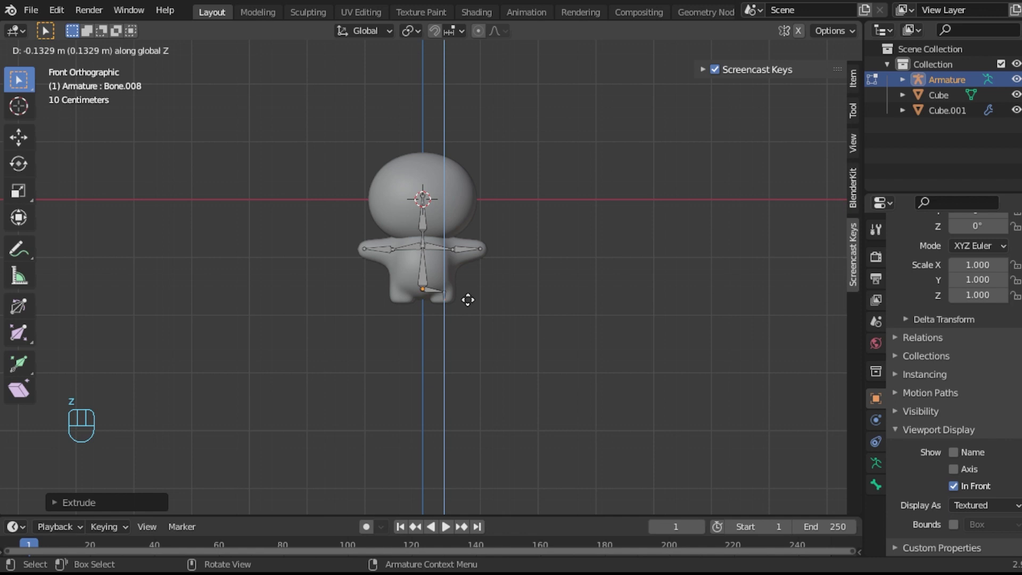
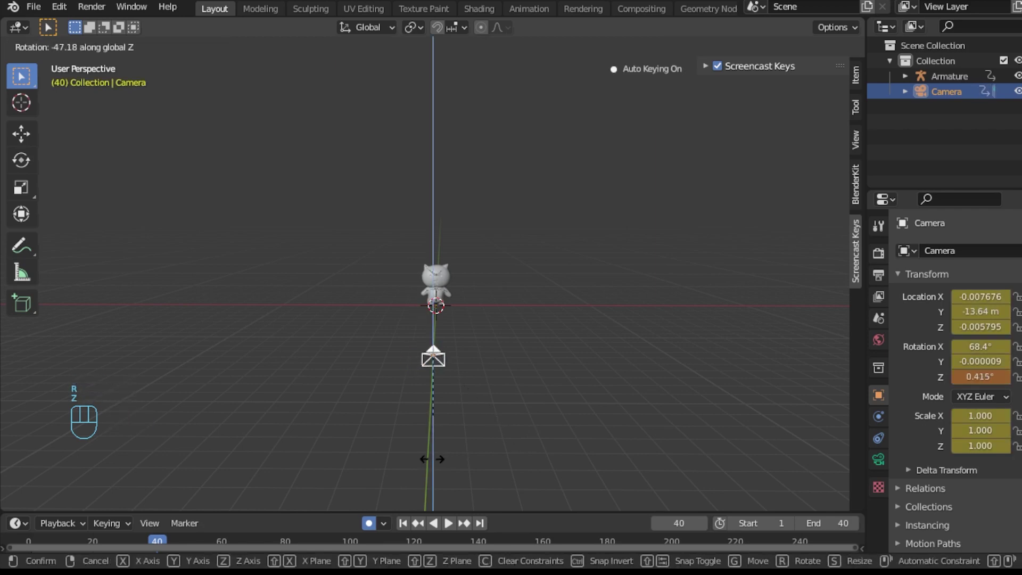
# - From side view, tilt the camera about X and raise it along Z toward the cat
pyautogui.press('KP_3')
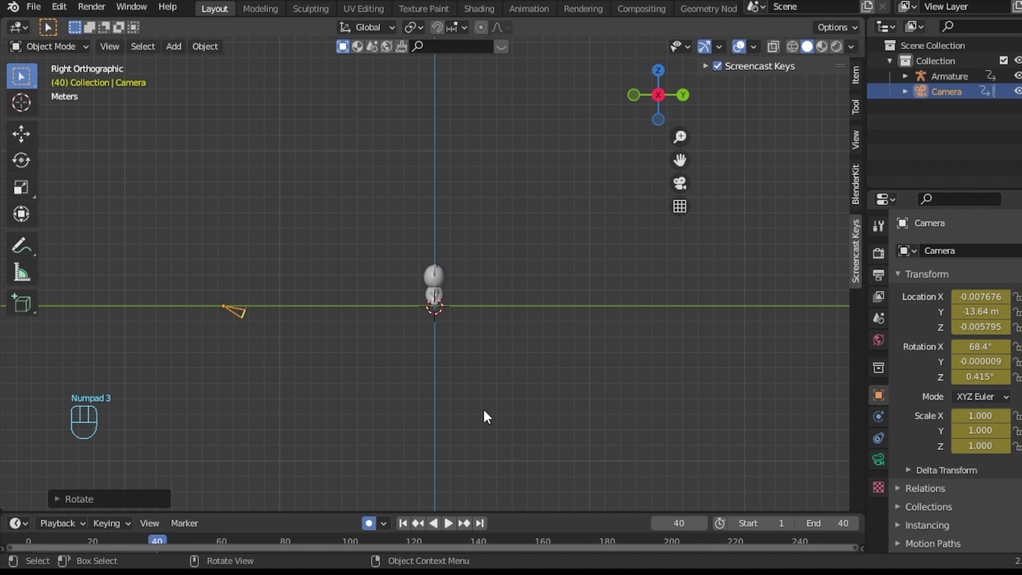
pyautogui.press('r')
pyautogui.press('x')
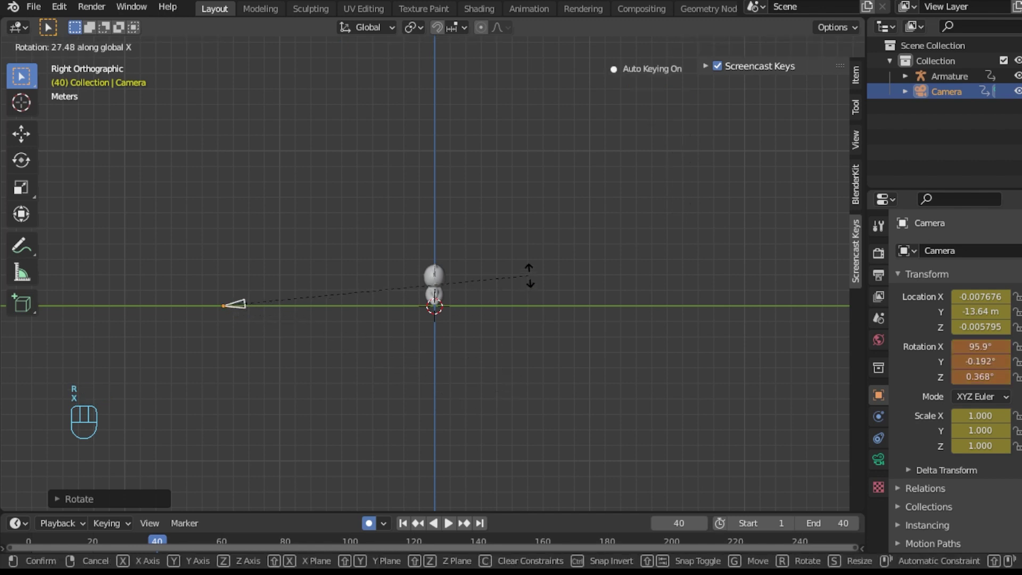
pyautogui.click(532, 355)
pyautogui.press('g')
pyautogui.press('z')
pyautogui.click(529, 316)
pyautogui.click(689, 191)
# - Refine the camera's X tilt, raise it further and move it closer along Y to frame the cat
pyautogui.press('r')
pyautogui.press('z')
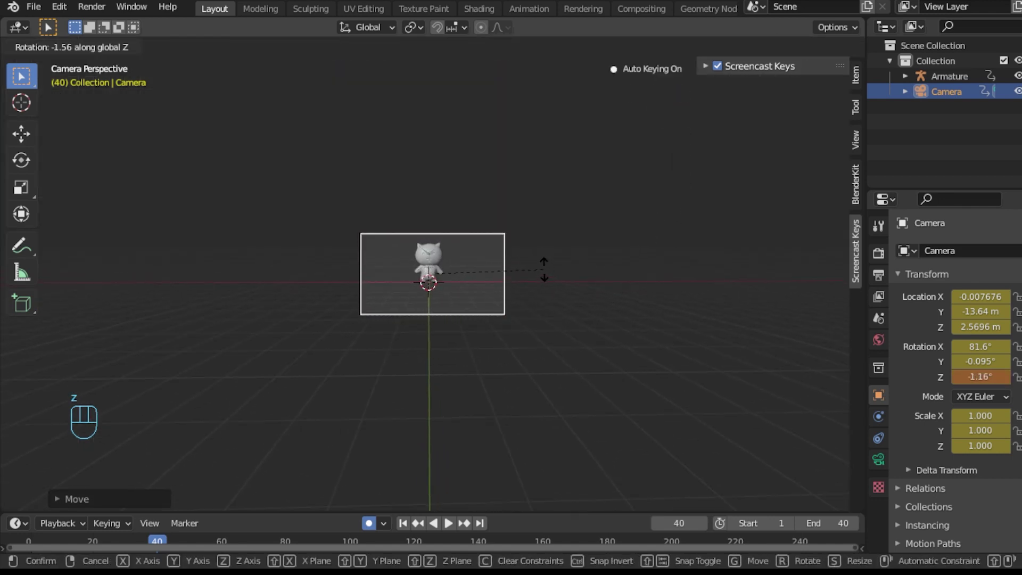
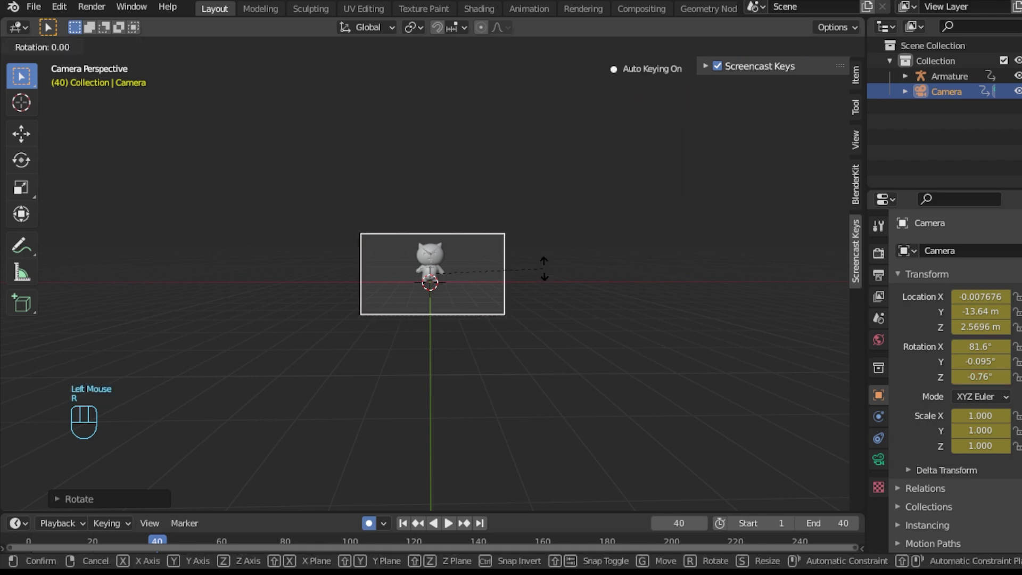
pyautogui.press('y')
pyautogui.press('x')
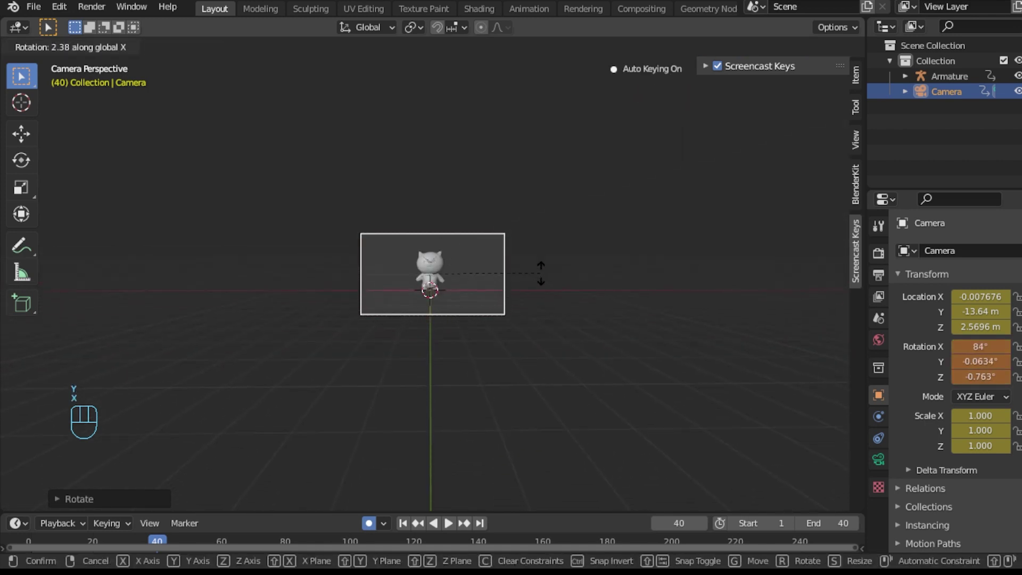
pyautogui.click(546, 280)
pyautogui.press('g')
pyautogui.press('z')
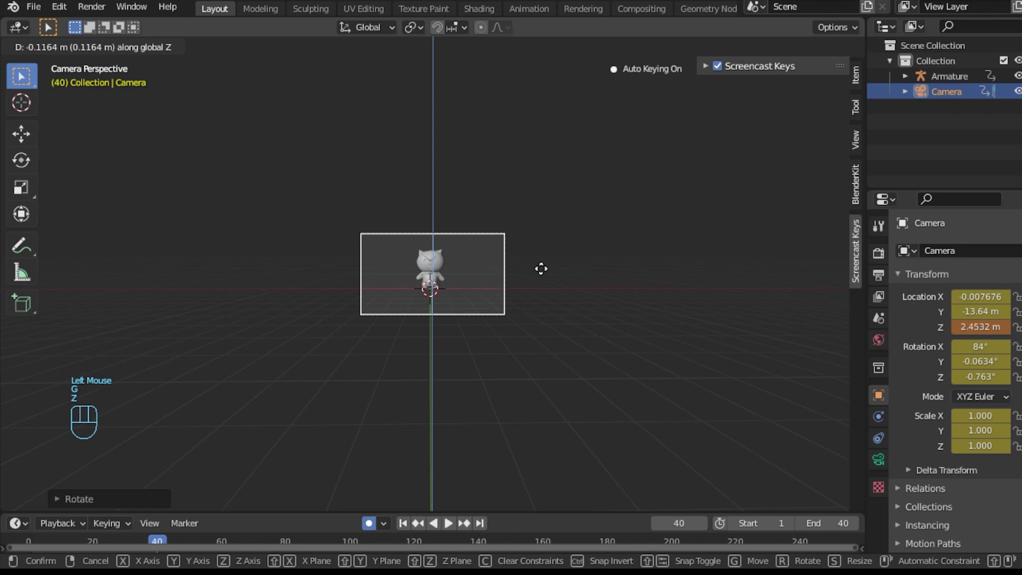
pyautogui.click(545, 211)
pyautogui.press('g')
pyautogui.press('y')
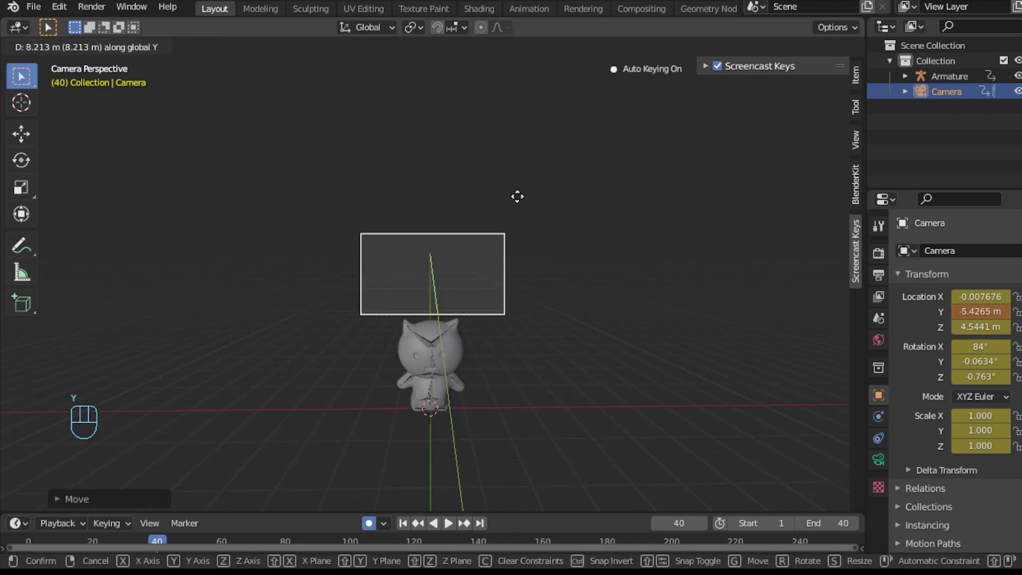
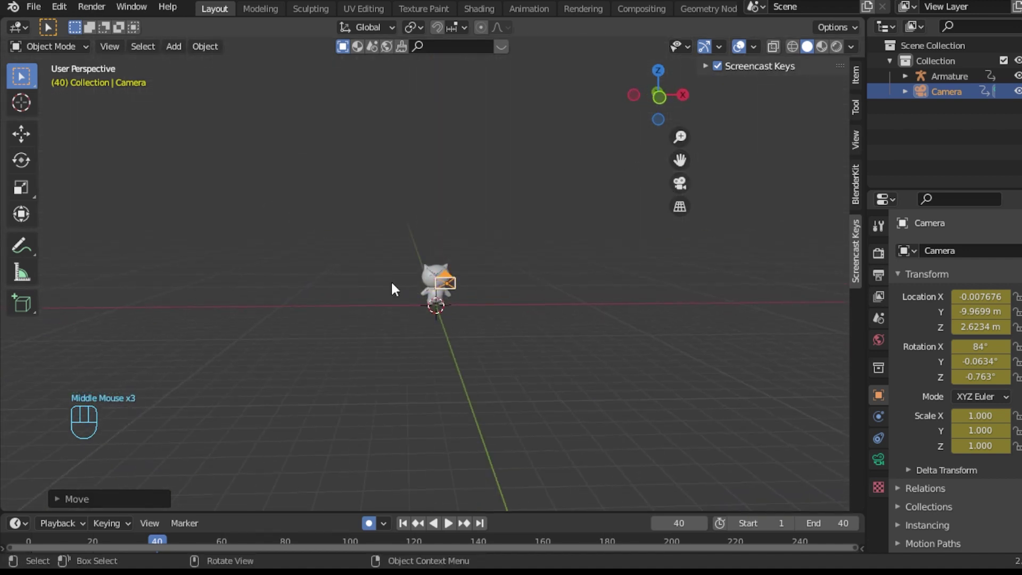
# - Add a Sun lamp and move it along Y in front of the cat toward the camera
pyautogui.press('shift+a')
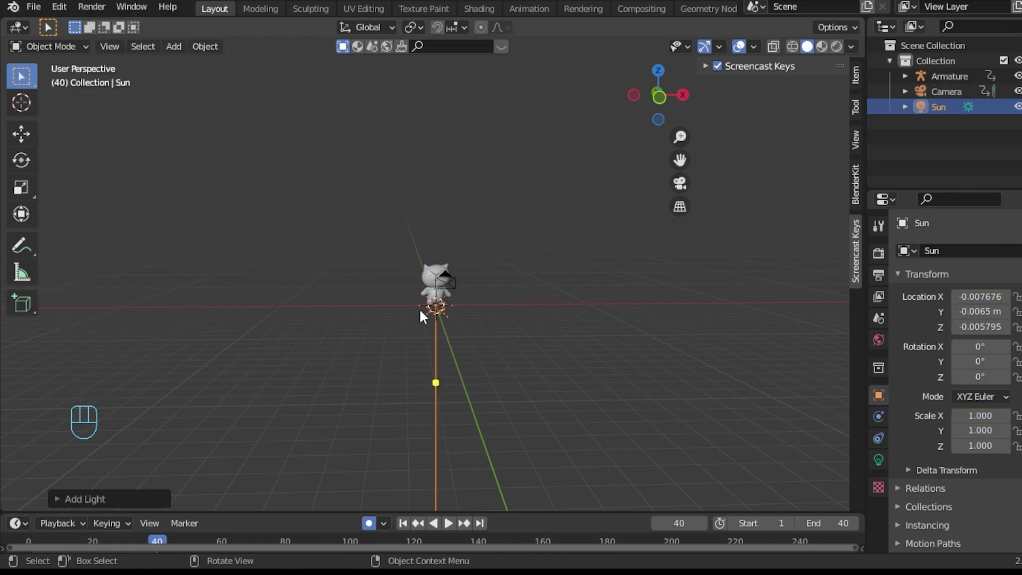
pyautogui.moveTo(508, 329); pyautogui.dragTo(632, 330)
pyautogui.press('g')
pyautogui.press('y')
pyautogui.click(753, 317)
# - Raise the sun along Z above the cat and check the framing through the camera at frame 40
pyautogui.moveTo(716, 317); pyautogui.dragTo(657, 320)
pyautogui.press('g')
pyautogui.press('z')
pyautogui.click(658, 292)
pyautogui.moveTo(653, 290); pyautogui.dragTo(581, 282)
pyautogui.moveTo(599, 295); pyautogui.dragTo(664, 306)
pyautogui.moveTo(646, 306); pyautogui.dragTo(606, 303)
pyautogui.click(683, 192)
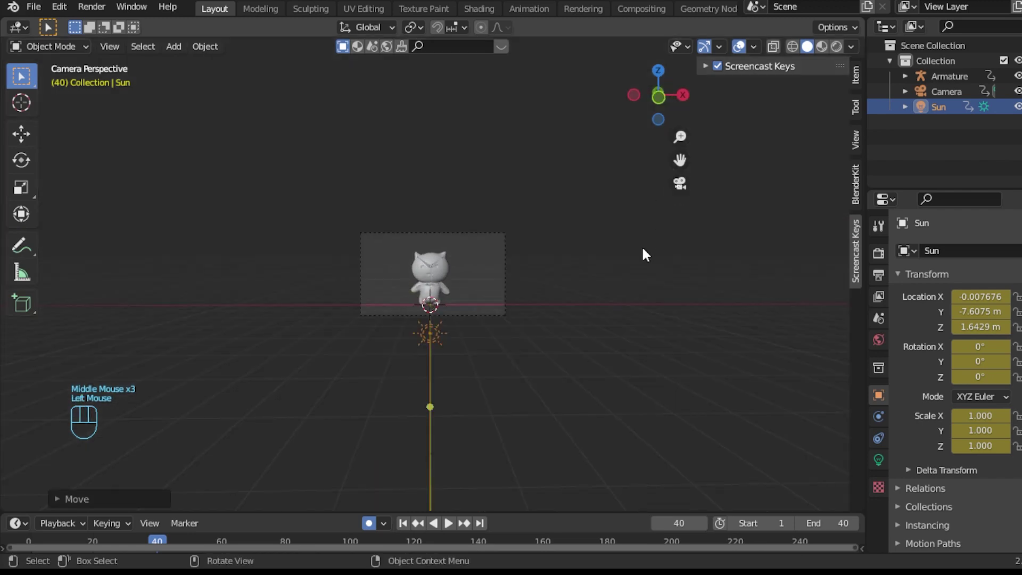